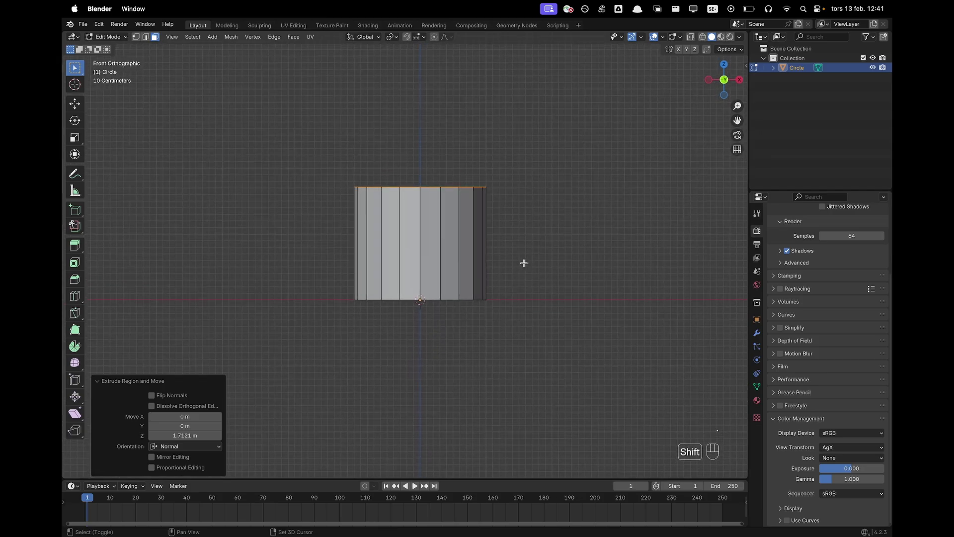
# - Raise the top rim vertically to heighten the cylinder, then bevel edge loops into pairs near top and bottom
pyautogui.press('g')
pyautogui.press('z')
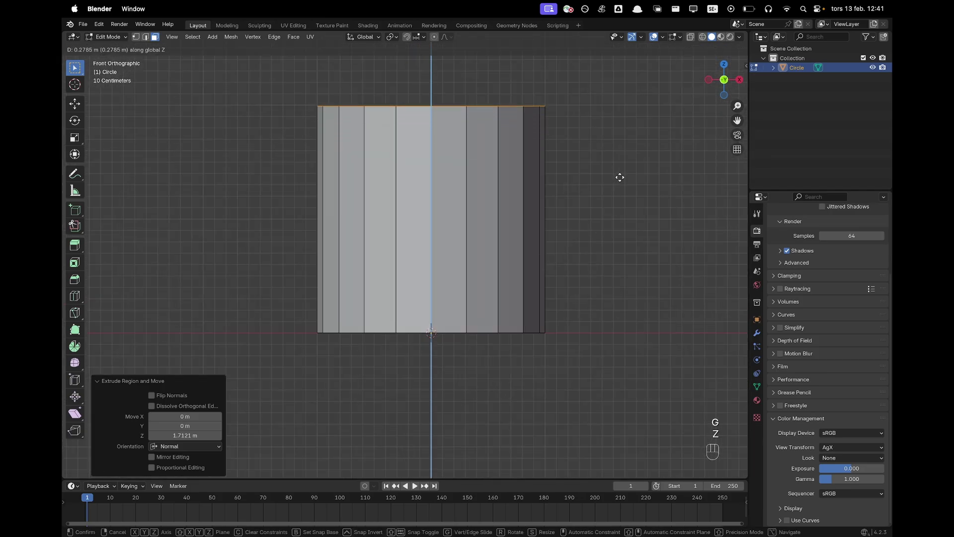
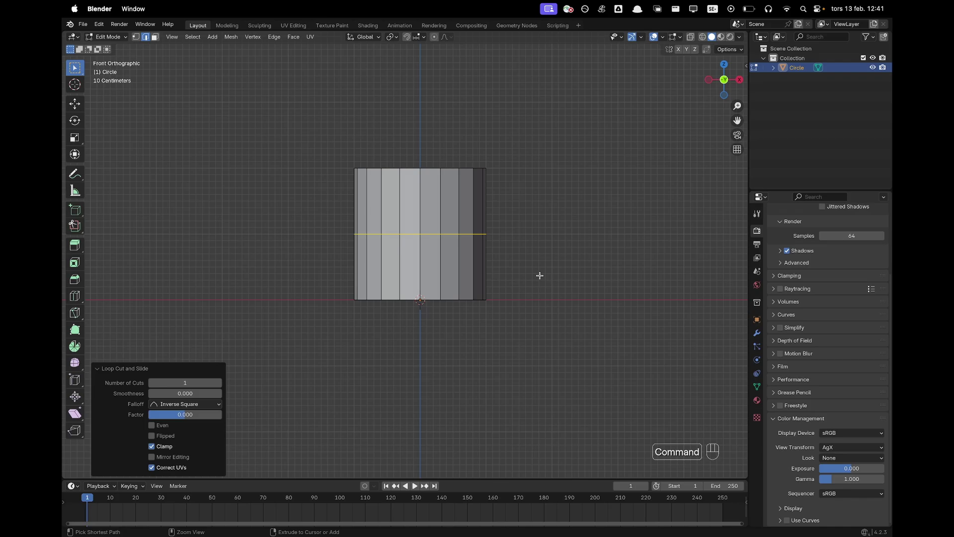
pyautogui.press('super+b')
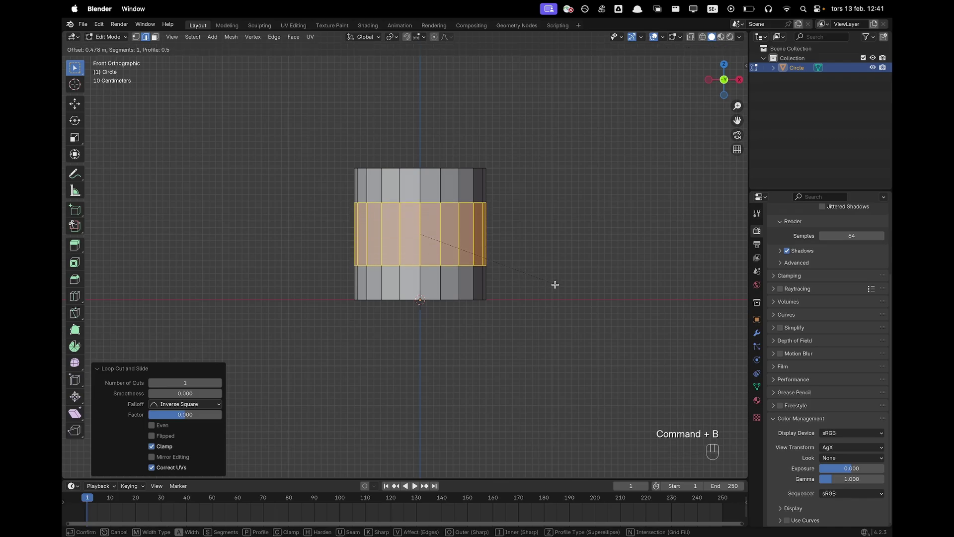
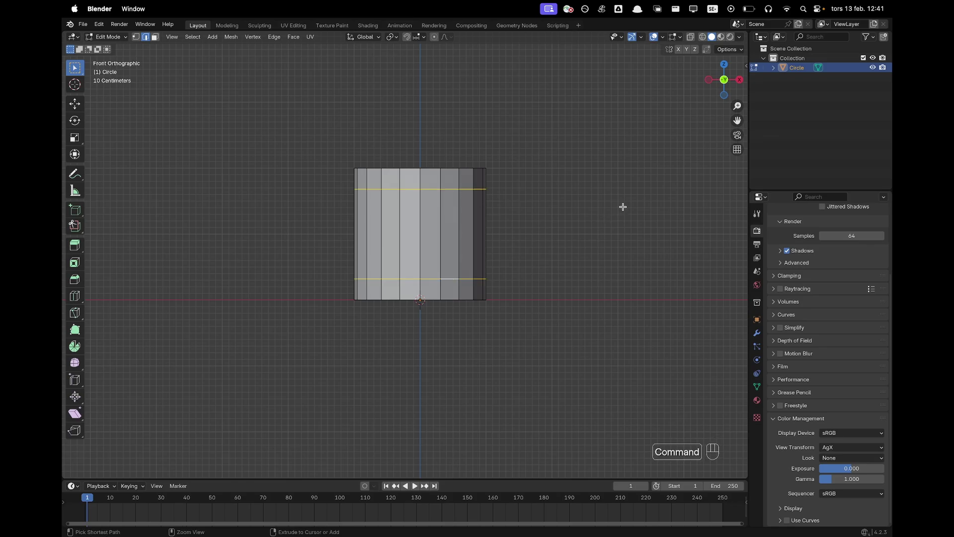
pyautogui.press('super+b')
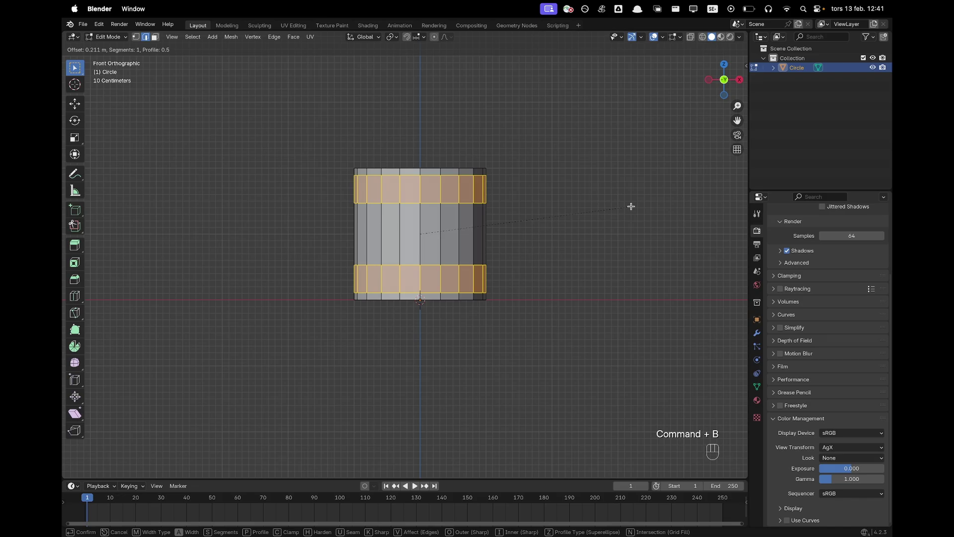
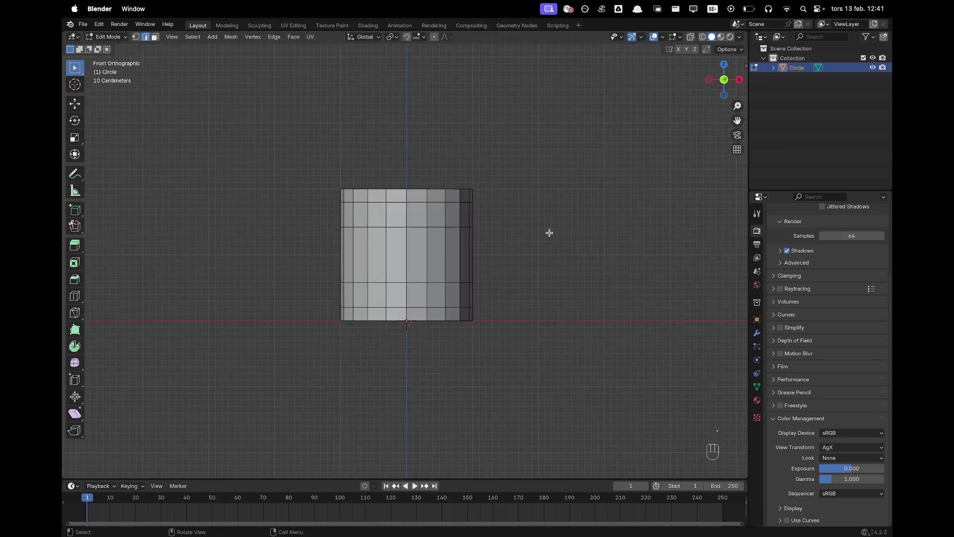
# - Rotate the cup body 9 degrees about its vertical axis
pyautogui.press('Tab')
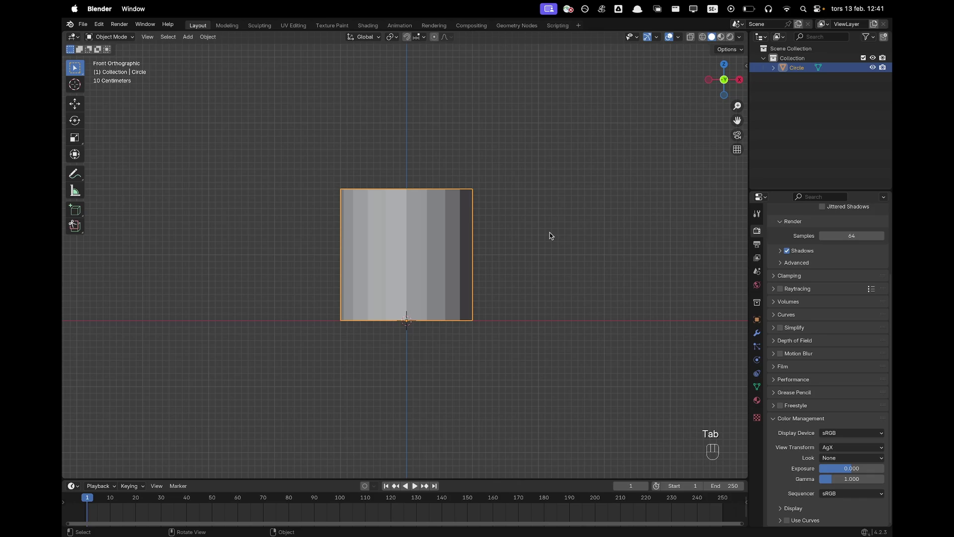
pyautogui.press('r')
pyautogui.press('z')
pyautogui.press('9')
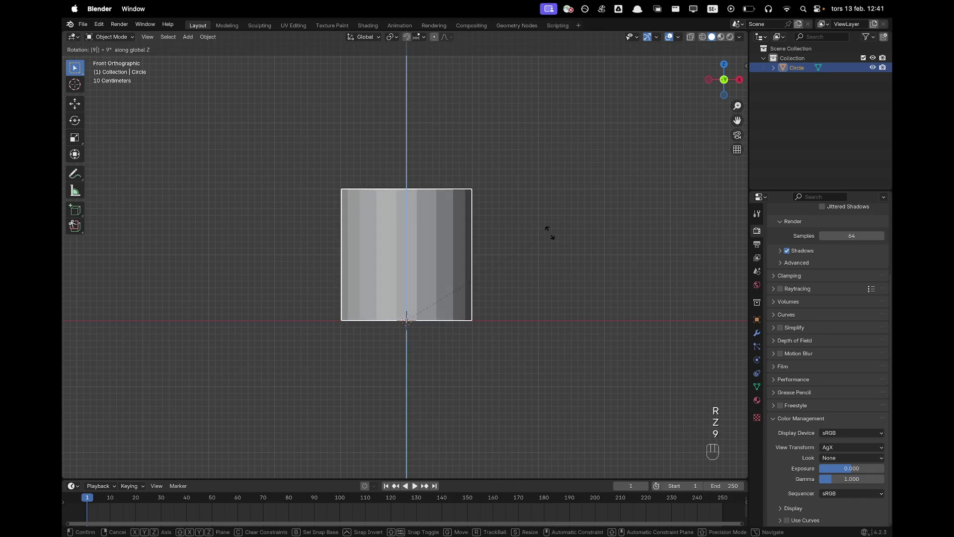
pyautogui.press('Return')
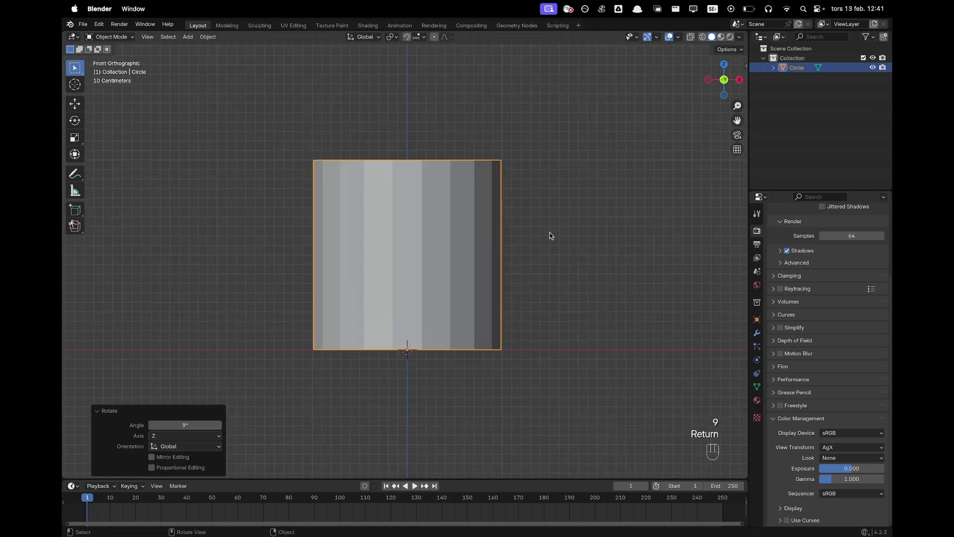
# - Return to mesh editing in face-select mode to pick the two side faces for handle stubs
pyautogui.press('Tab')
pyautogui.press('3')
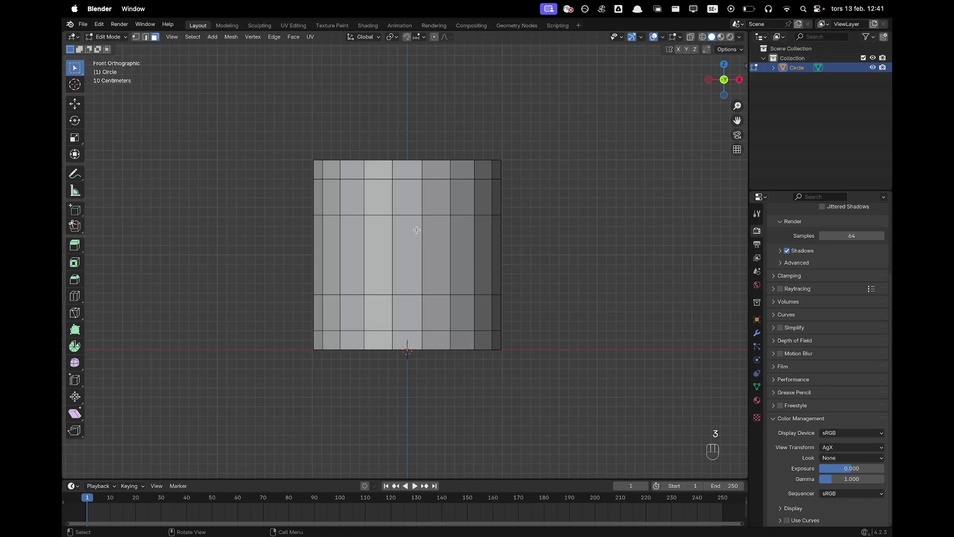
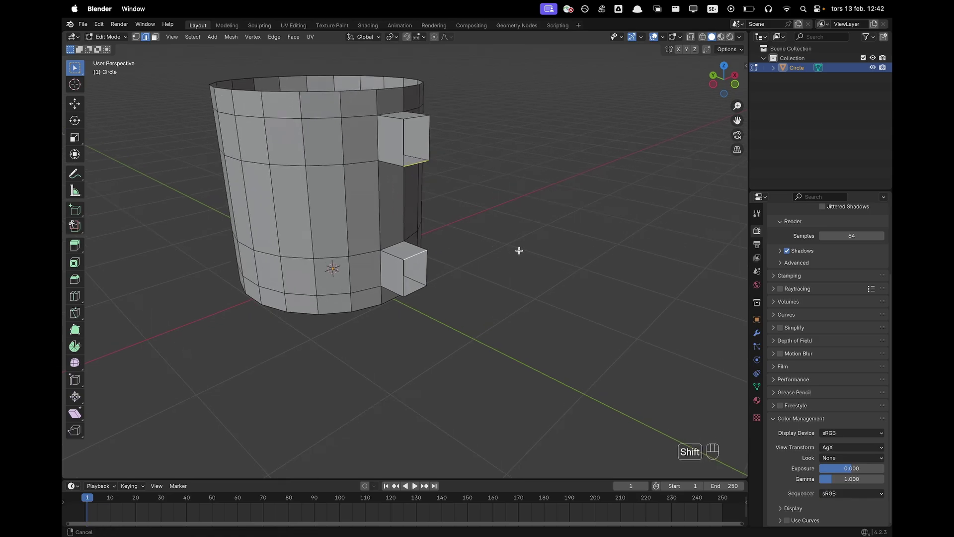
# - Bridge the two handle stubs and pull the bridge outward into a curved handle
pyautogui.press('super+z')
pyautogui.moveTo(437, 180); pyautogui.dragTo(423, 238)
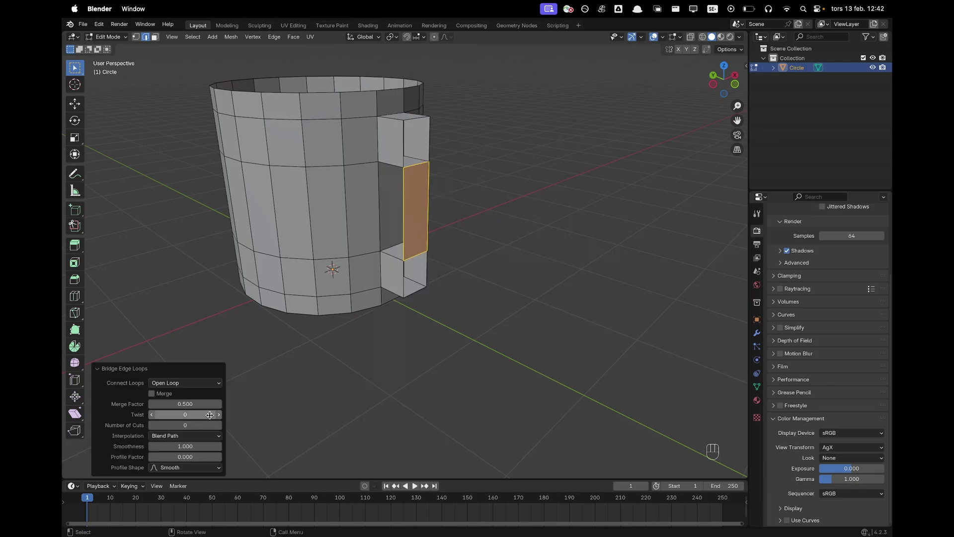
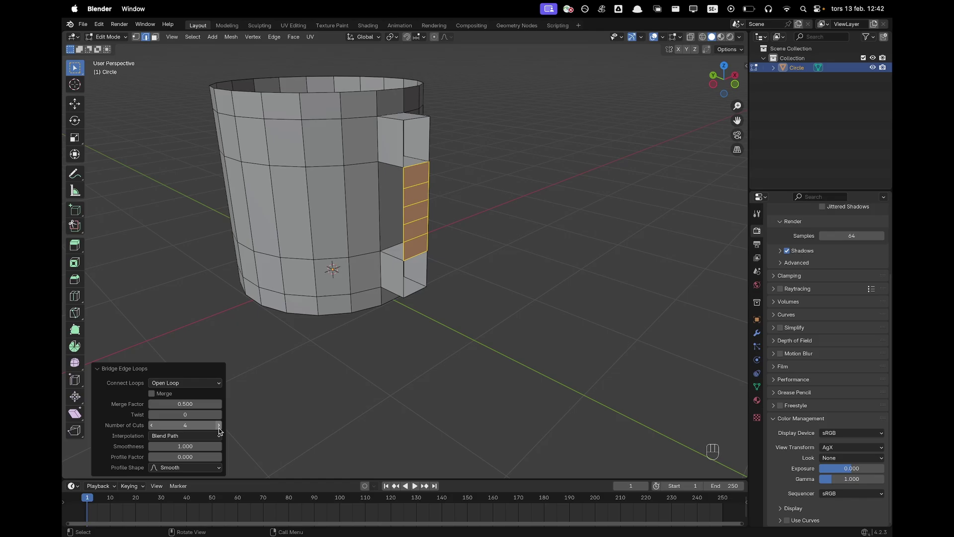
pyautogui.moveTo(205, 440); pyautogui.dragTo(195, 467)
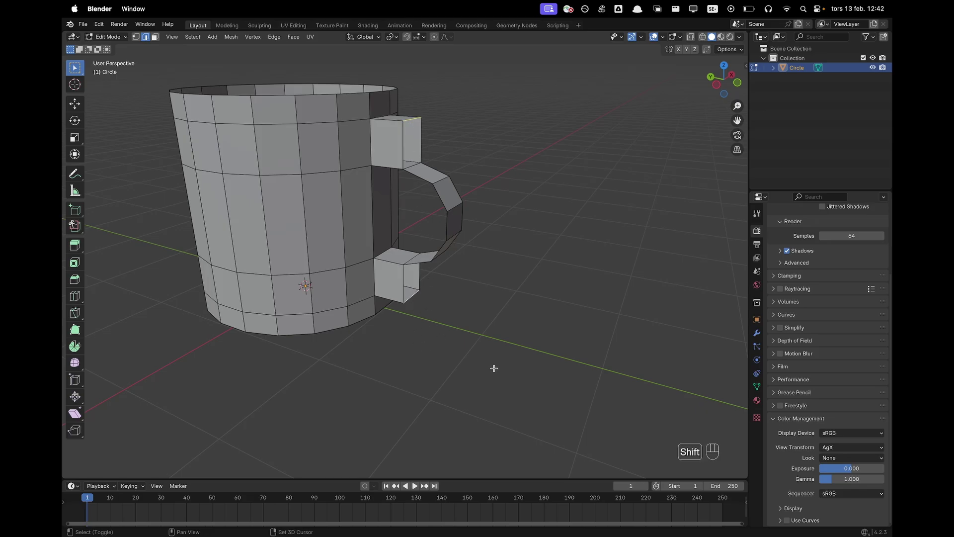
pyautogui.press('shift+r')
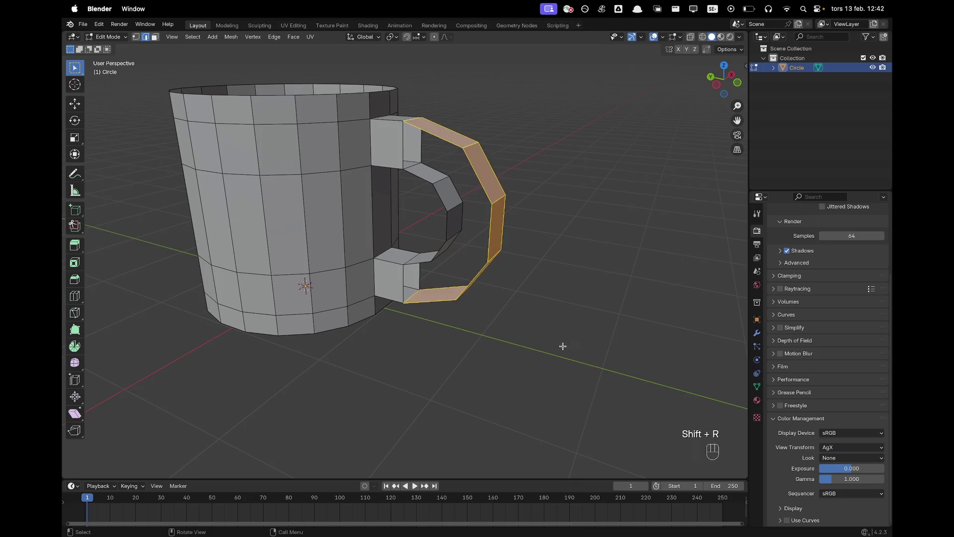
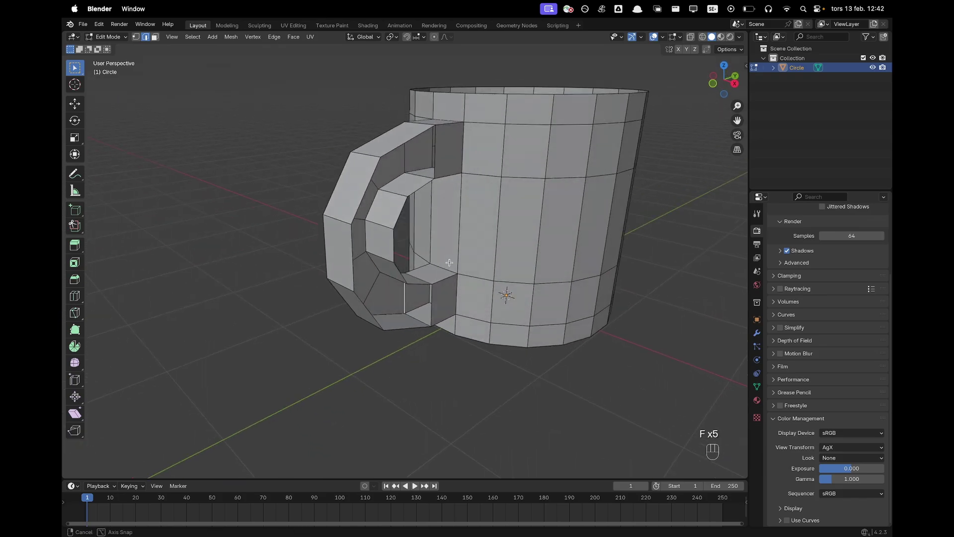
# - Fill the remaining handle faces to close it and return to the whole object
pyautogui.press('f')
pyautogui.press('f')
pyautogui.press('f')
pyautogui.press('f')
pyautogui.press('f')
pyautogui.press('Tab')
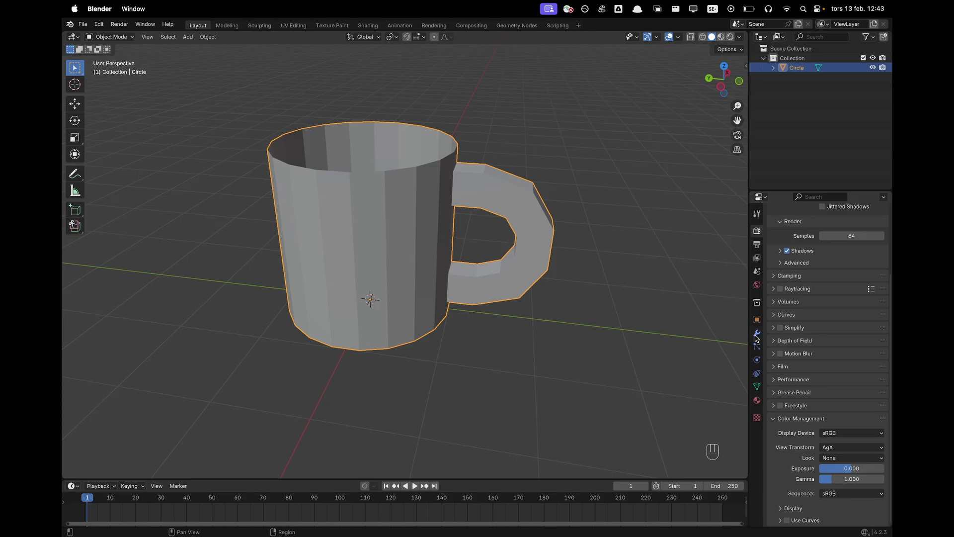
# - Add a Solidify modifier at 0.1 m thickness and a Subdivision Surface at level 3
pyautogui.click(759, 341)
pyautogui.moveTo(839, 229); pyautogui.dragTo(839, 230)
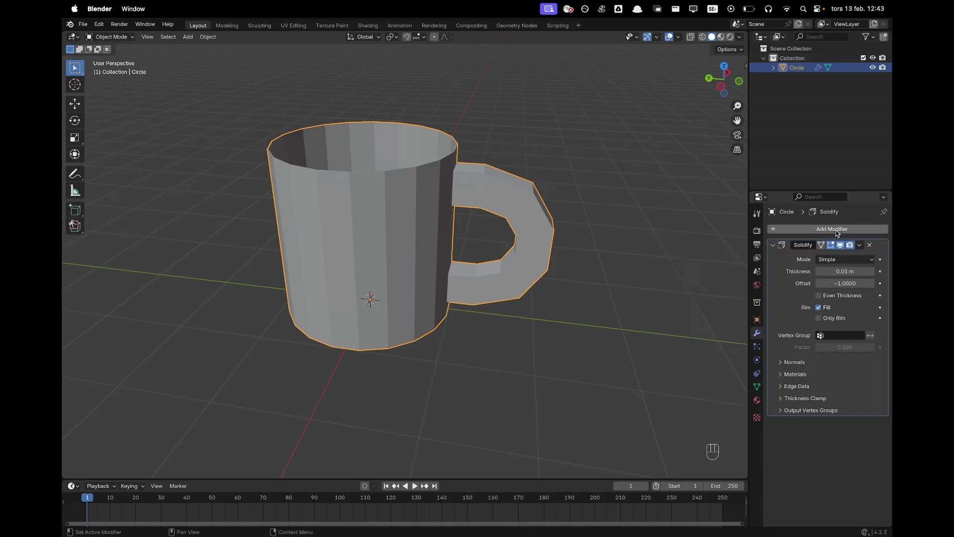
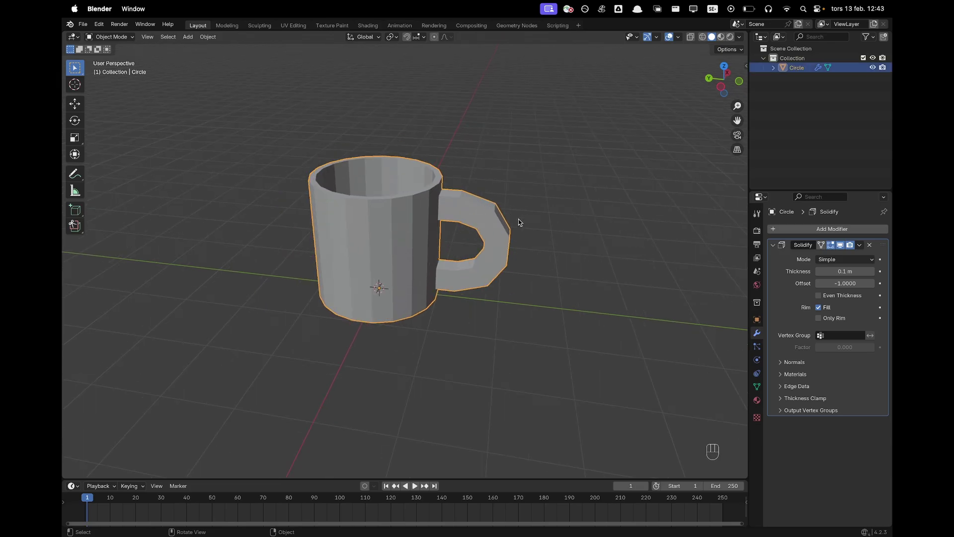
pyautogui.press('super+3')
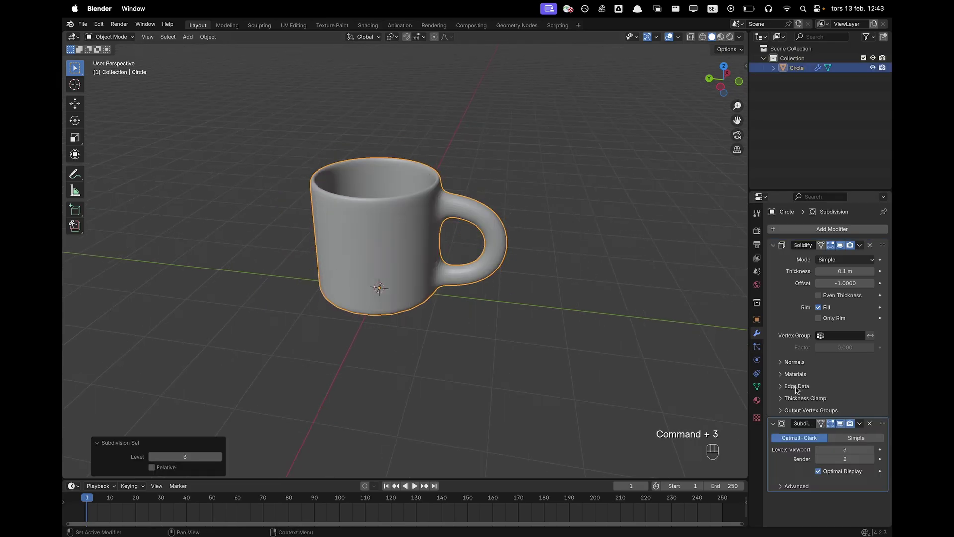
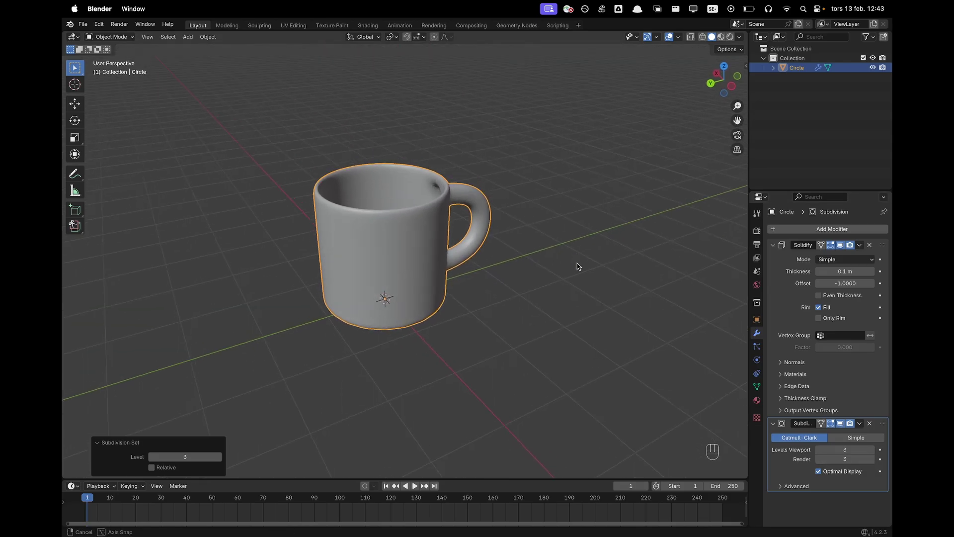
# - Apply the Solidify modifier permanently, add a loop near the base and inset the bottom face
pyautogui.press('Tab')
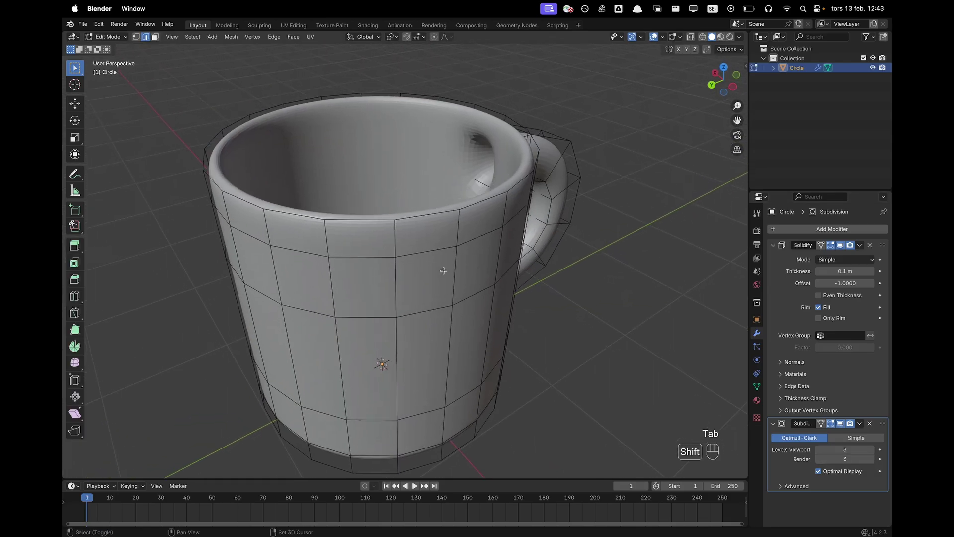
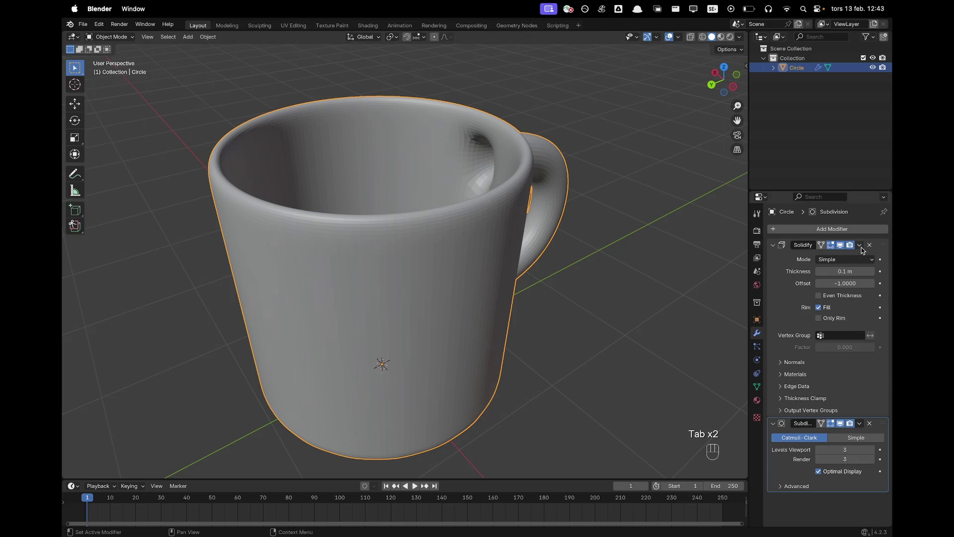
pyautogui.moveTo(864, 247); pyautogui.dragTo(854, 257)
pyautogui.press('Tab')
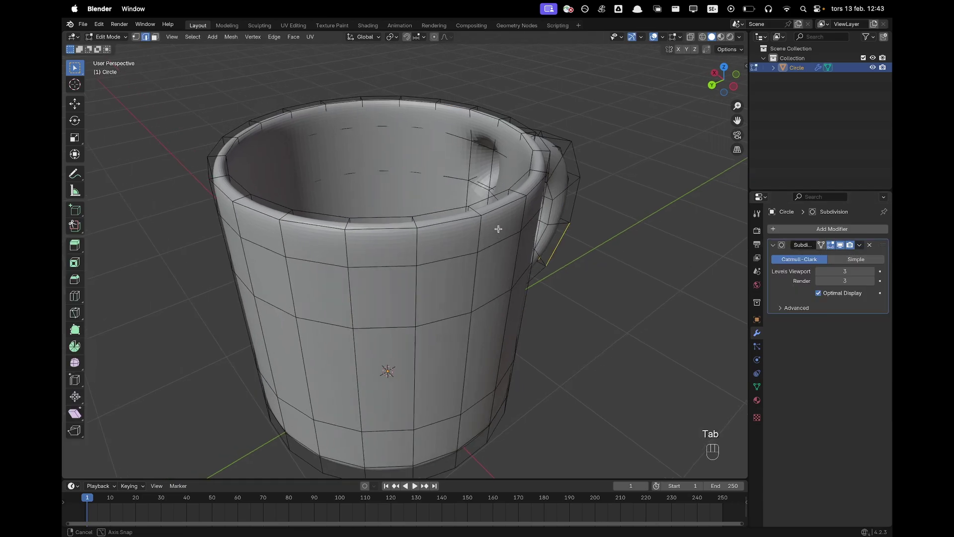
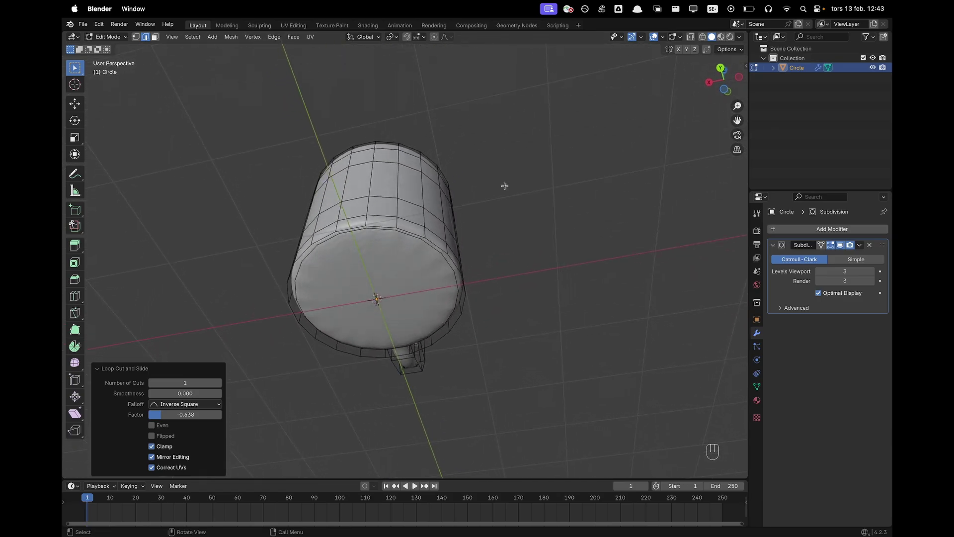
pyautogui.press('3')
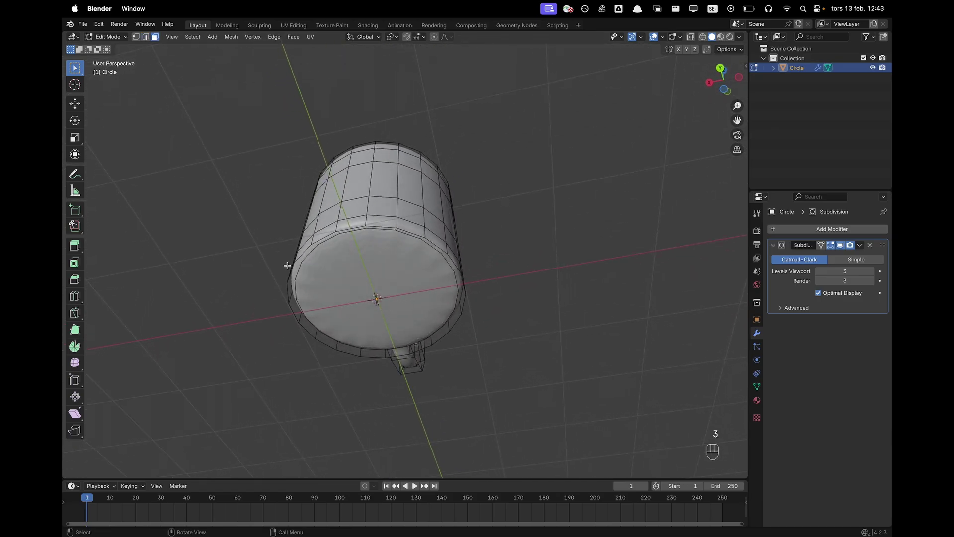
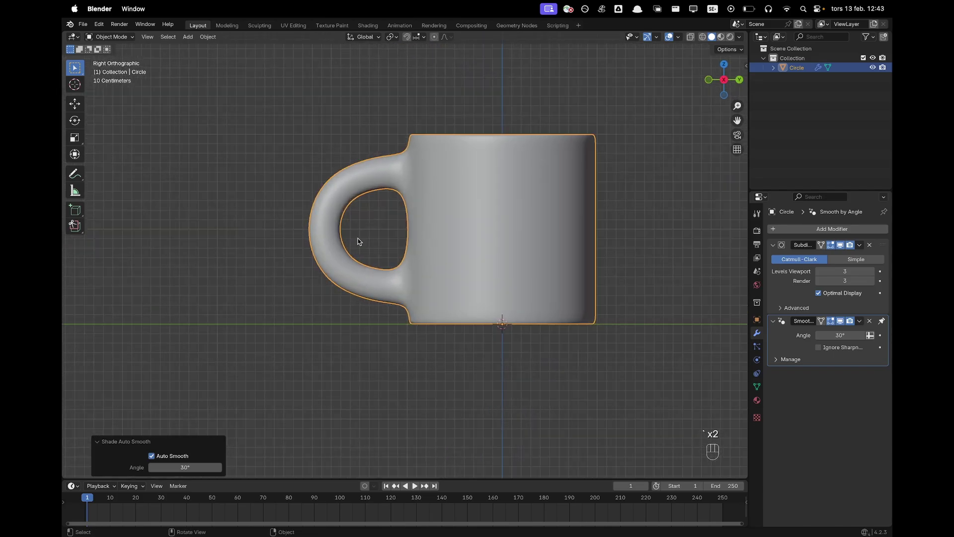
# - With X-ray on, add an edge loop where the handle meets the body and move its vertices
pyautogui.press('Tab')
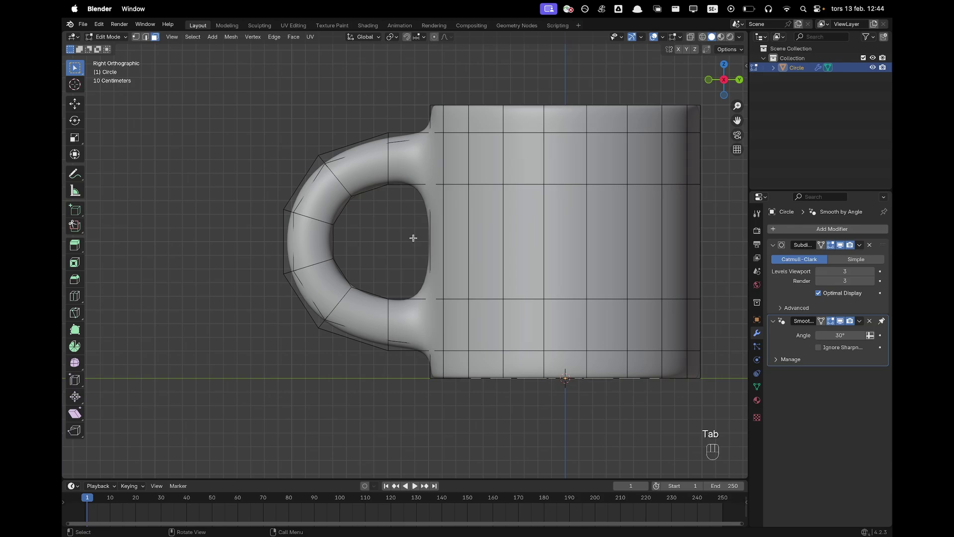
pyautogui.press('z')
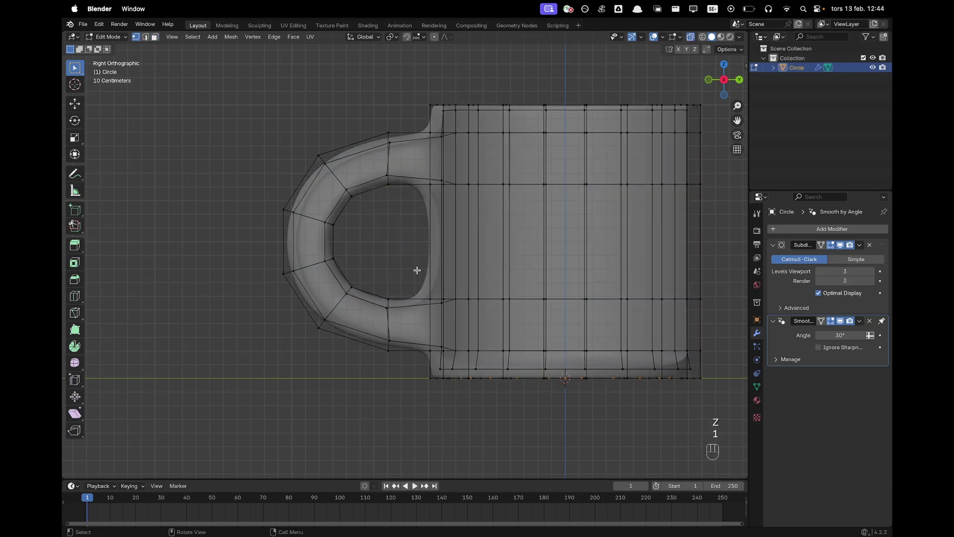
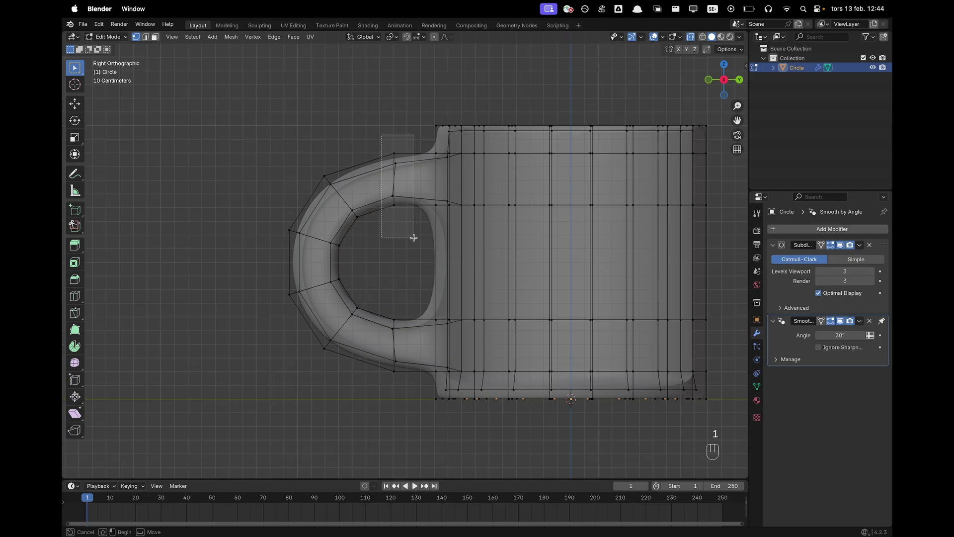
pyautogui.press('g')
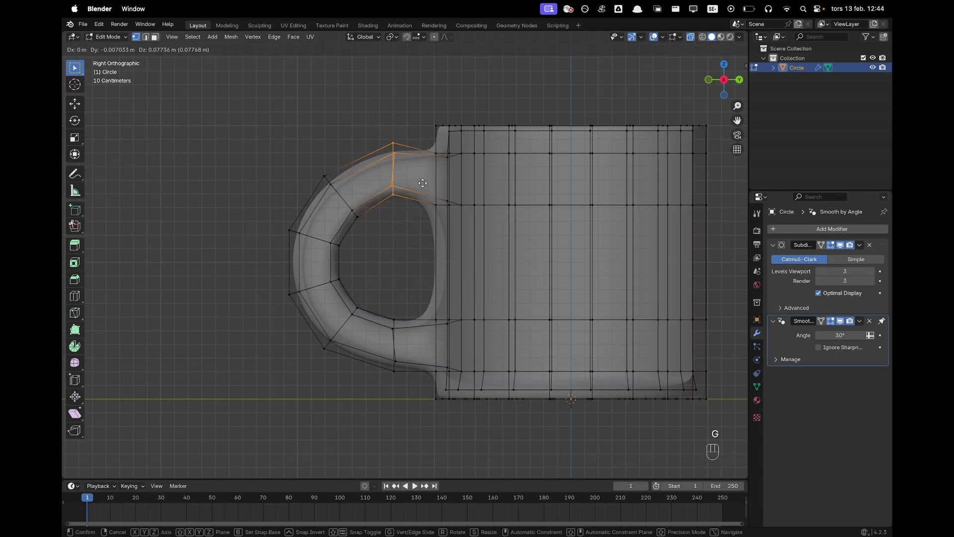
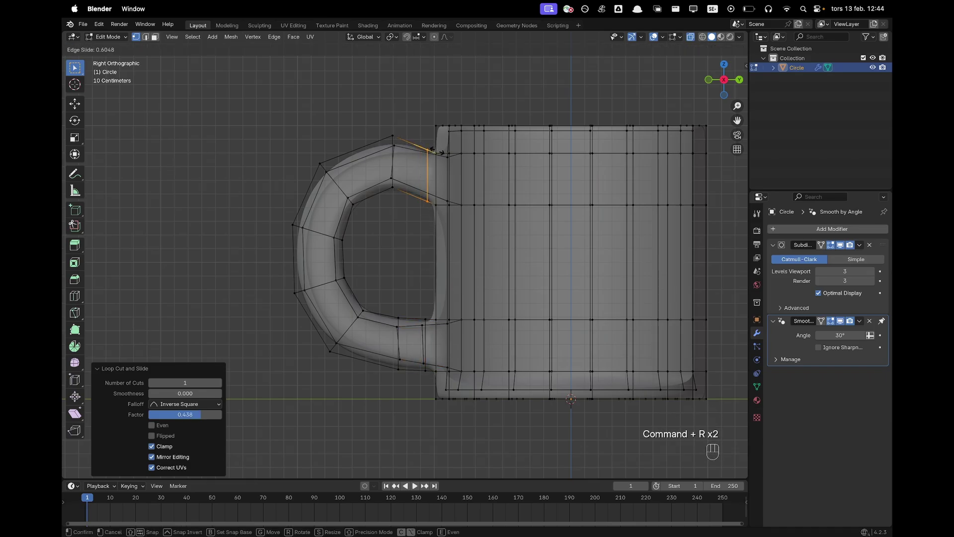
pyautogui.press('Tab')
pyautogui.press('z')
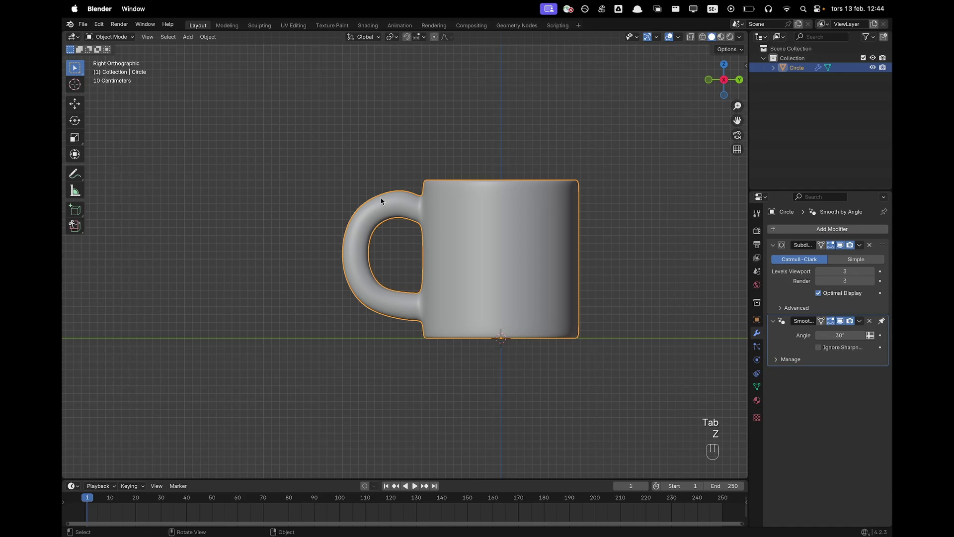
# - Reshape the handle's upper vertices in further passes, toggling X-ray to reach hidden ones
pyautogui.press('Tab')
pyautogui.press('z')
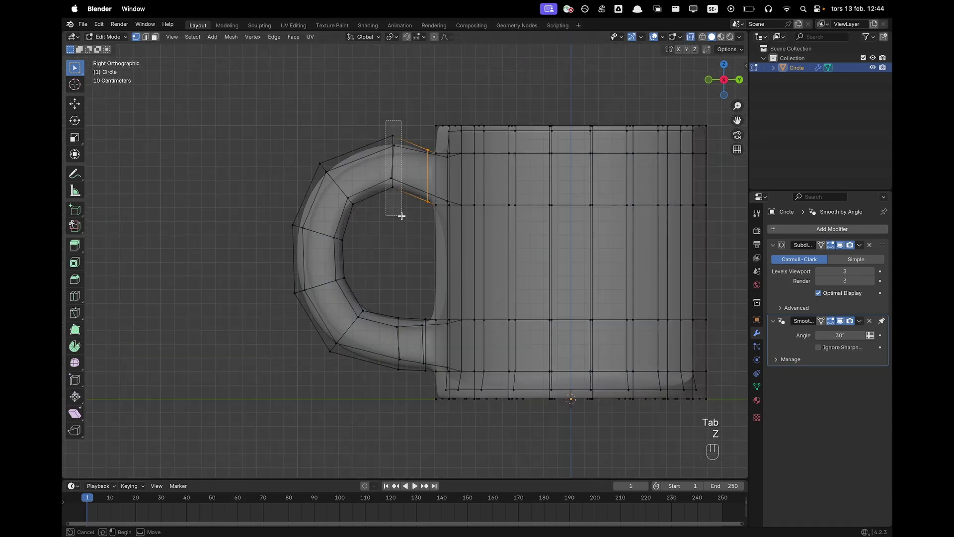
pyautogui.press('g')
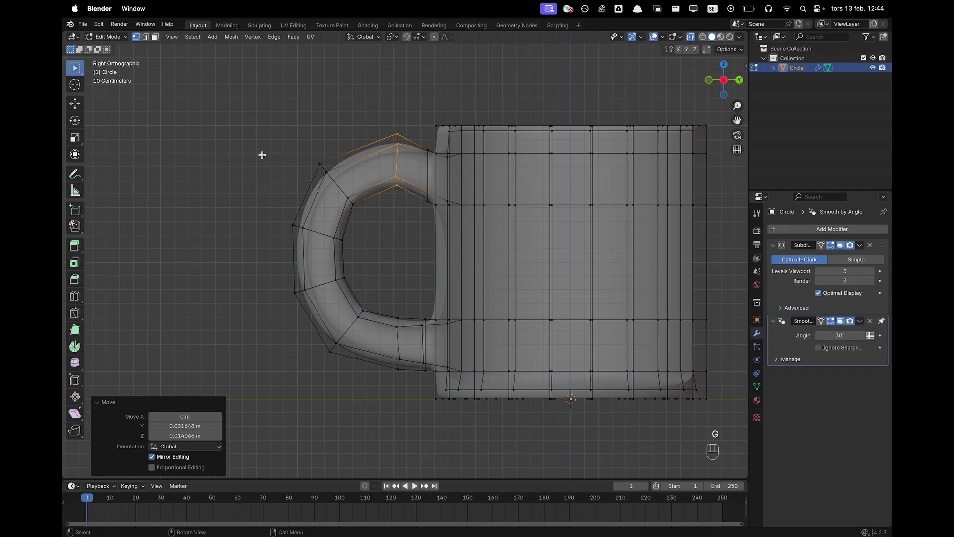
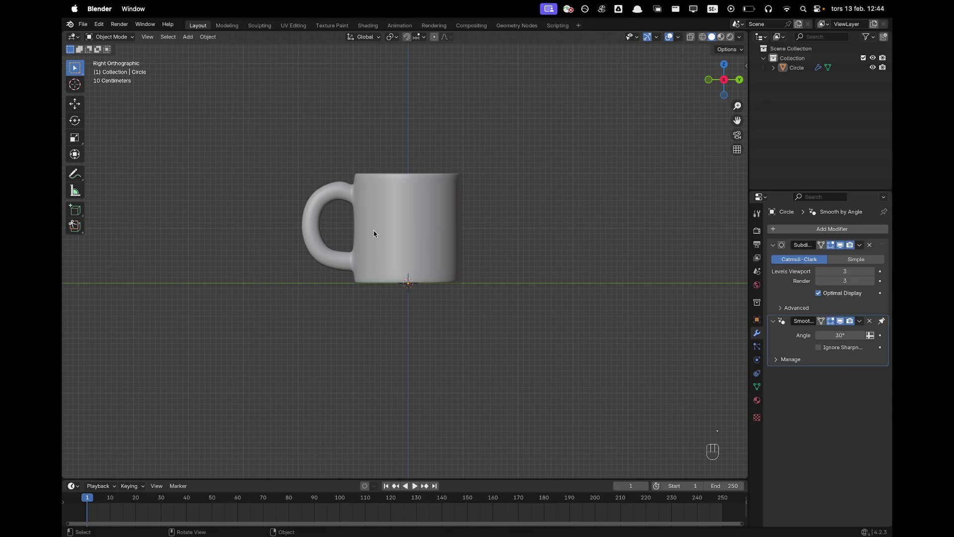
pyautogui.press('Tab')
pyautogui.press('z')
pyautogui.press('g')
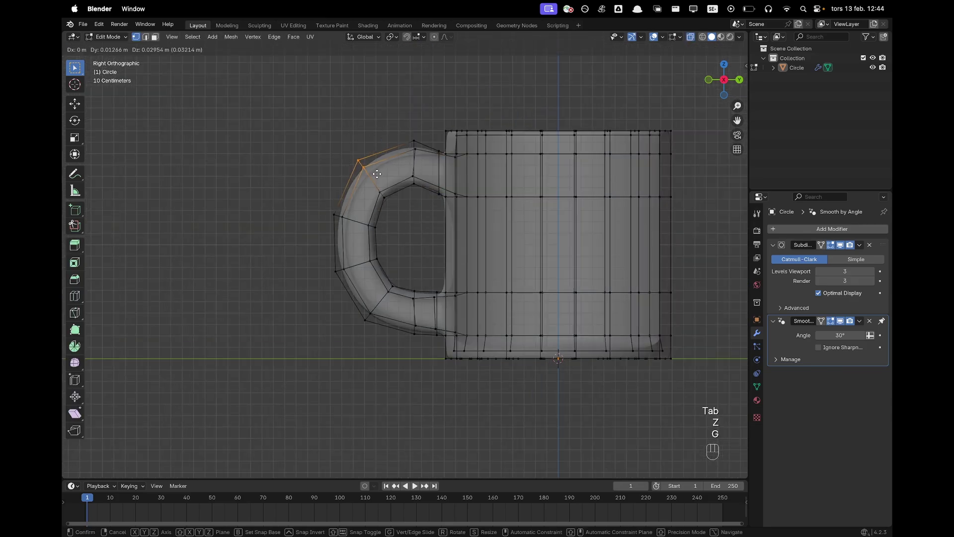
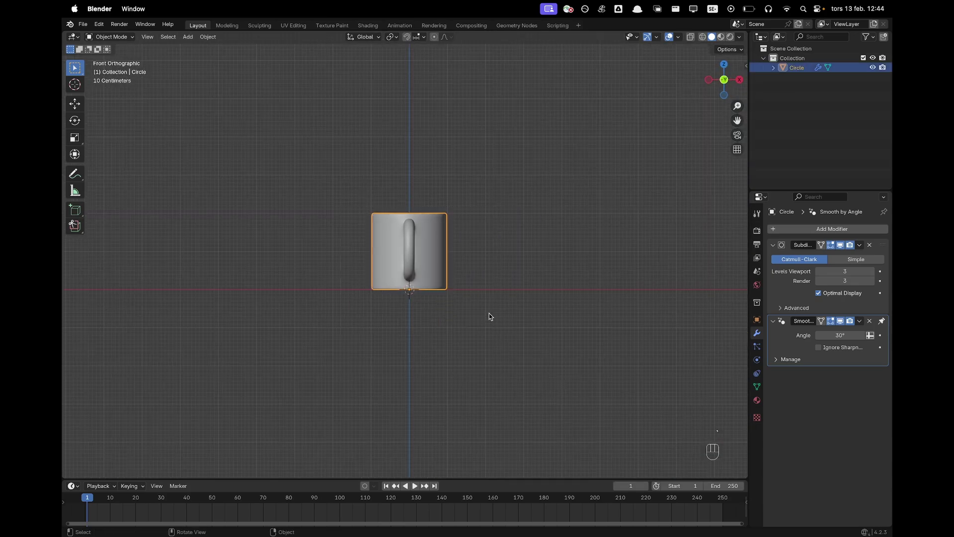
# - Rotate the mug 120 degrees about its vertical axis and add a new Text object at the origin
pyautogui.press('r')
pyautogui.press('z')
pyautogui.press('9')
pyautogui.press('0')
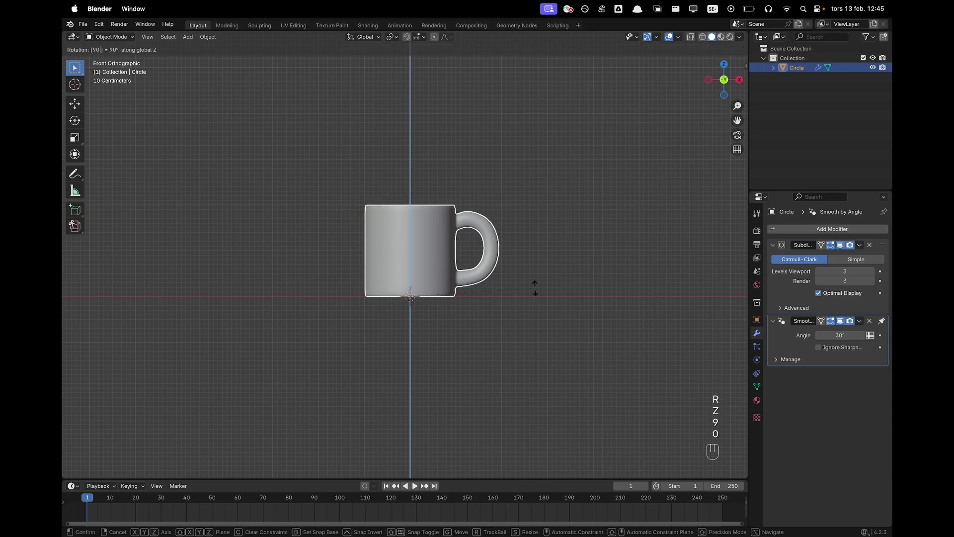
pyautogui.press('BackSpace')
pyautogui.press('BackSpace')
pyautogui.press('1')
pyautogui.press('2')
pyautogui.press('0')
pyautogui.press('Return')
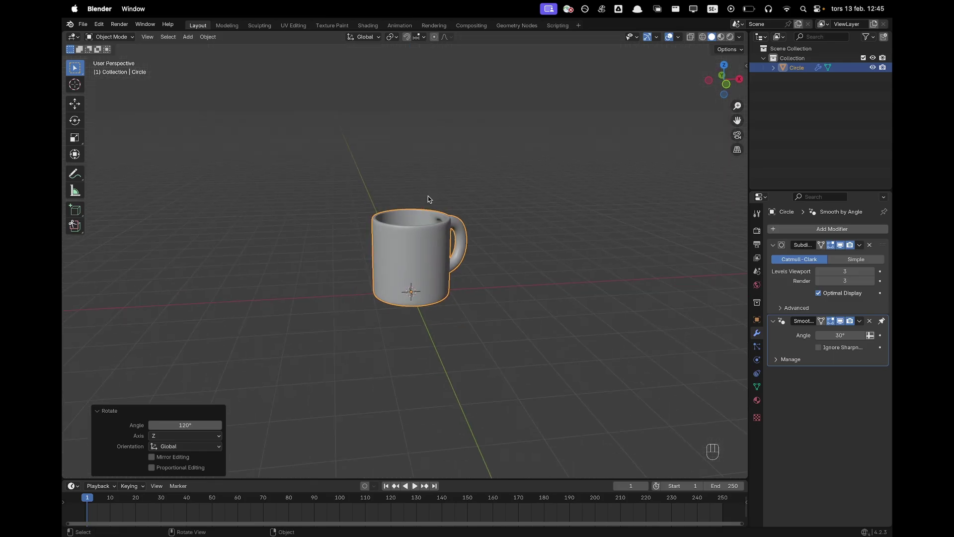
pyautogui.press('shift+a')
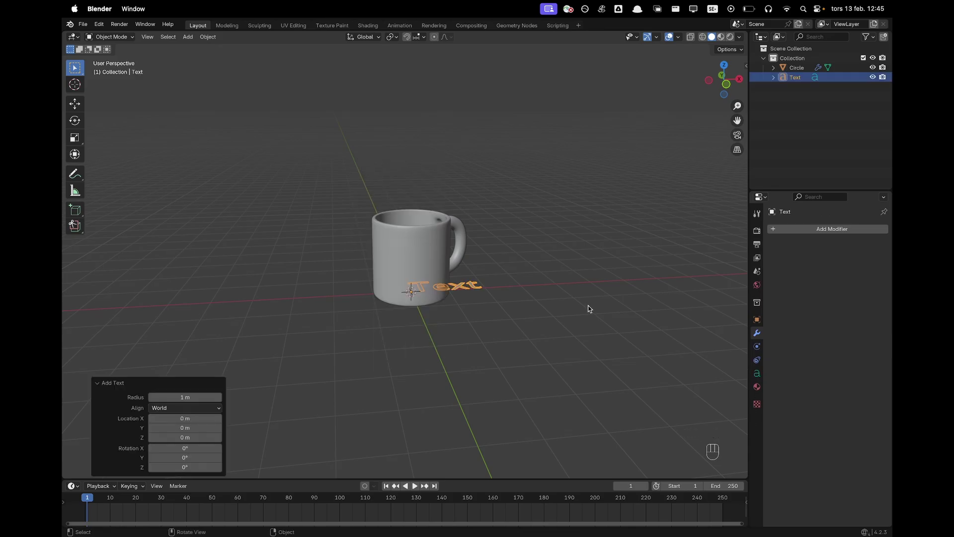
# - Replace the default text with WORLD'S BEST BOSS on three lines
pyautogui.press('w')
pyautogui.press('Tab')
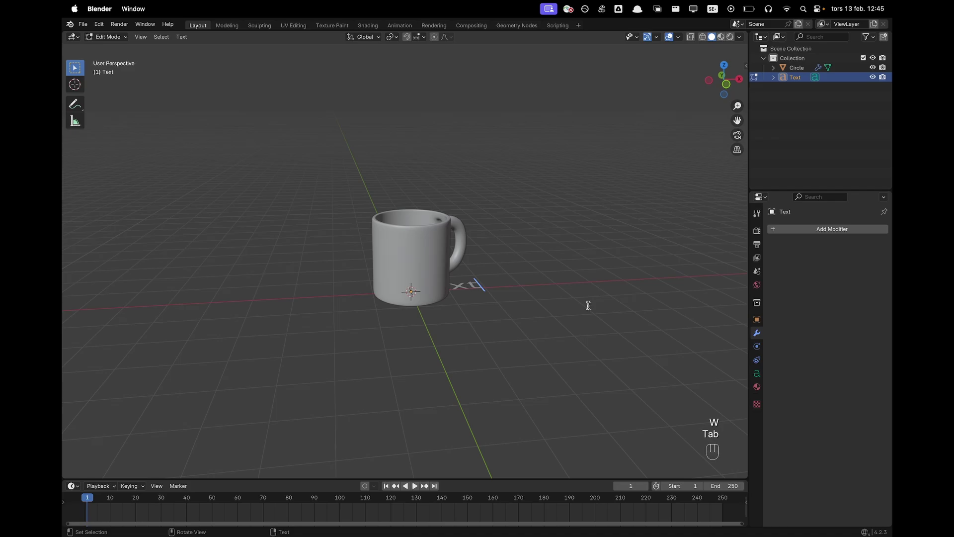
pyautogui.press('BackSpace')
pyautogui.press('BackSpace')
pyautogui.press('BackSpace')
pyautogui.press('BackSpace')
pyautogui.press('BackSpace')
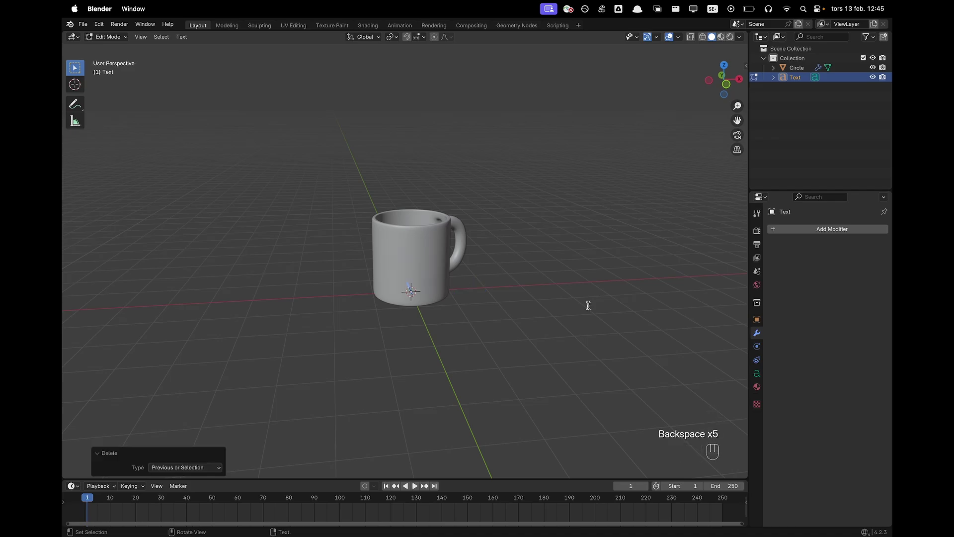
pyautogui.press('w')
pyautogui.press('o')
pyautogui.press('r')
pyautogui.press('l')
pyautogui.press('d')
pyautogui.press("shift+'")
pyautogui.press('s')
pyautogui.press('Return')
pyautogui.press('b')
pyautogui.press('e')
pyautogui.press('s')
pyautogui.press('t')
pyautogui.press('Return')
pyautogui.press('b')
pyautogui.press('o')
pyautogui.press('s')
pyautogui.press('s')
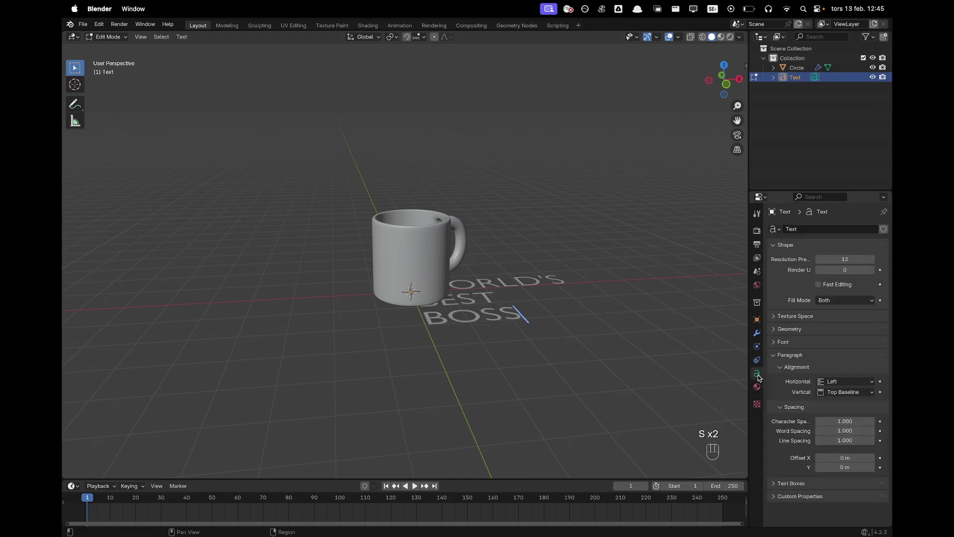
pyautogui.press('Tab')
# - Set the paragraph alignment to Center and show the font settings
pyautogui.click(792, 362)
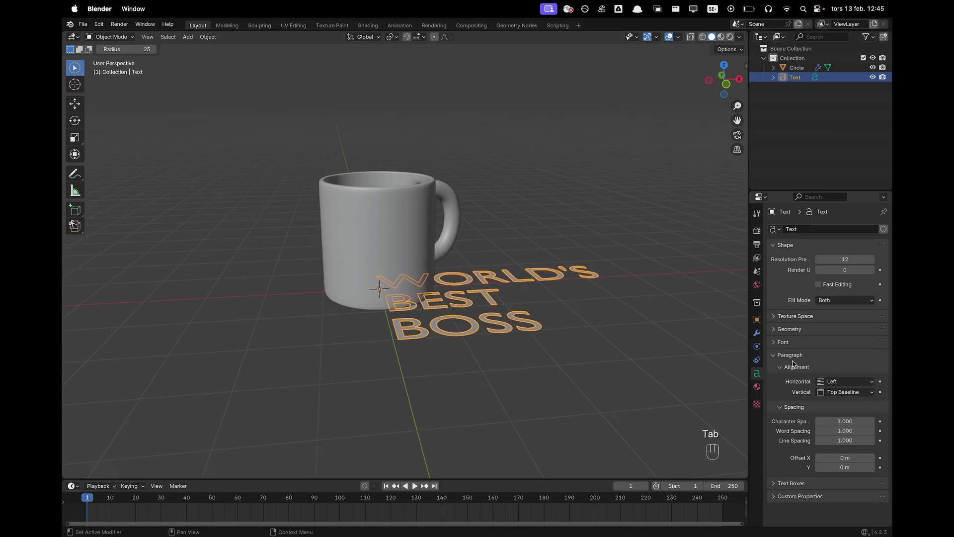
pyautogui.moveTo(842, 385); pyautogui.dragTo(842, 404)
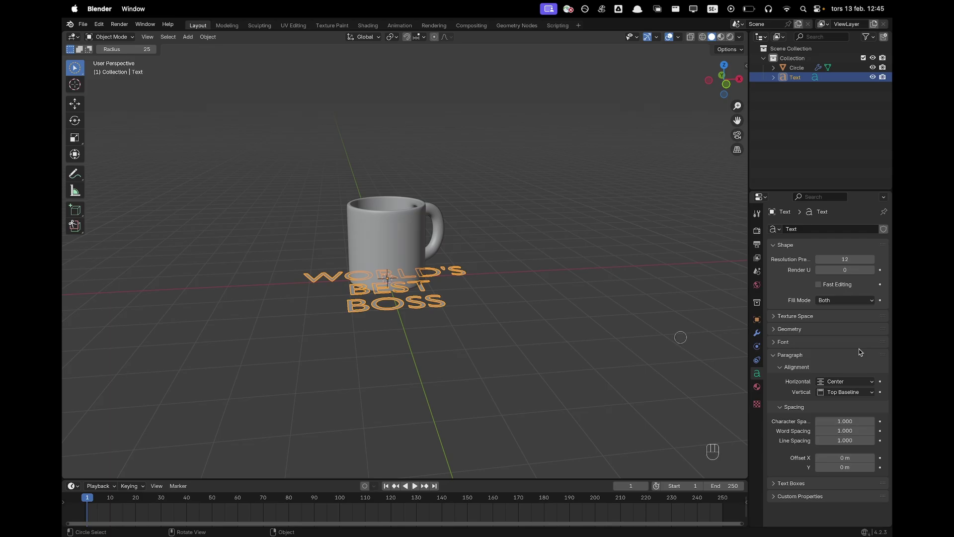
pyautogui.click(803, 341)
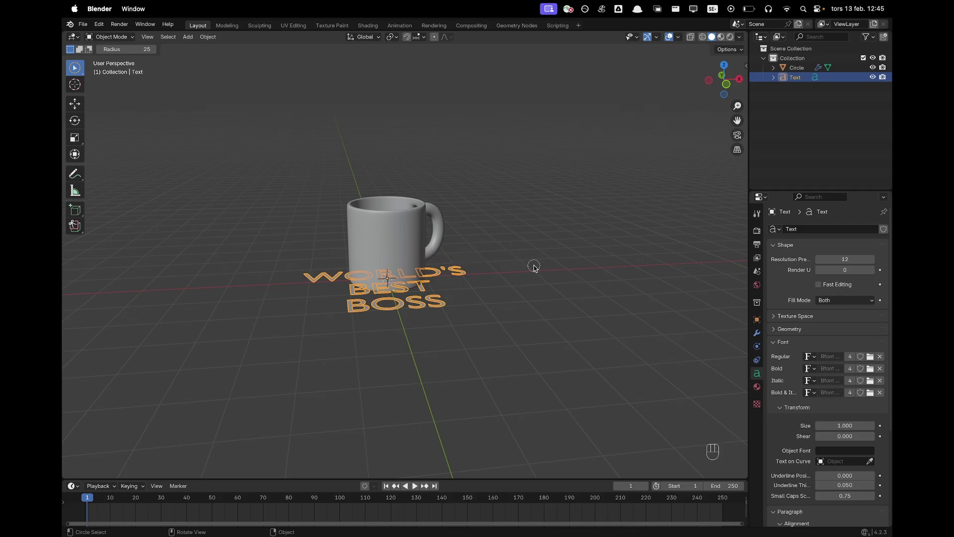
# - Rotate the text 90 degrees about X to stand it upright and convert it to a mesh
pyautogui.press('r')
pyautogui.press('x')
pyautogui.press('9')
pyautogui.press('0')
pyautogui.press('Return')
pyautogui.press('`')
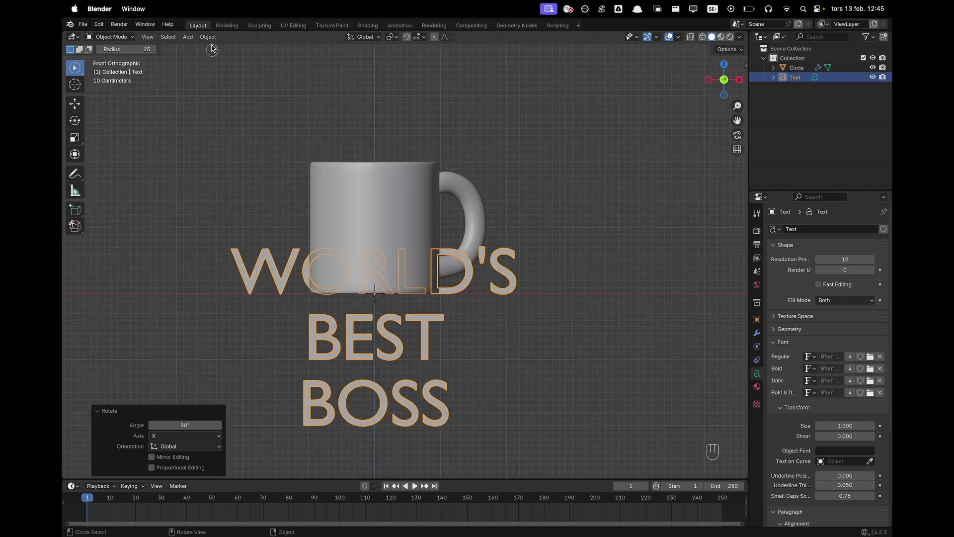
pyautogui.moveTo(212, 37); pyautogui.dragTo(316, 316)
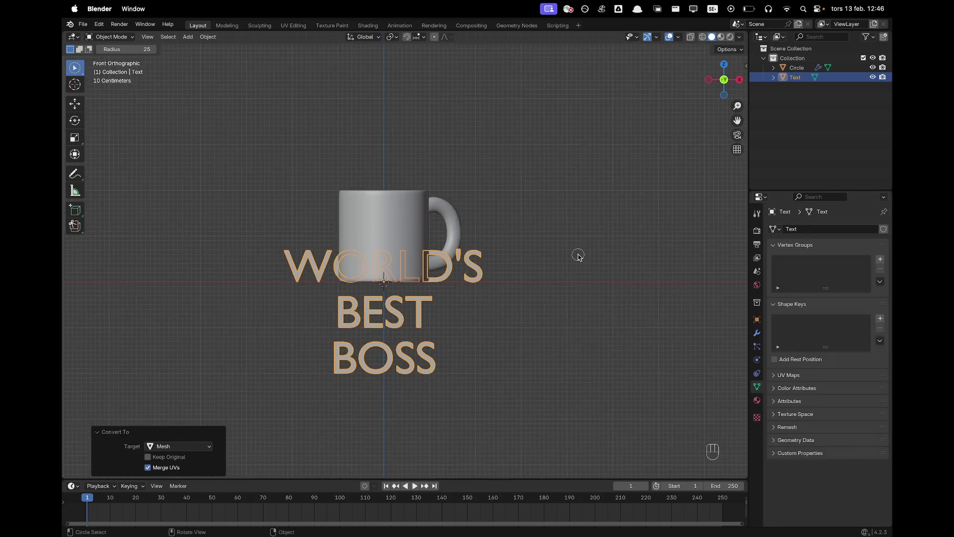
# - Raise the lettering in front of the mug and scale it down to fit the mug's side
pyautogui.press('g')
pyautogui.press('z')
pyautogui.click(599, 225)
pyautogui.press('w')
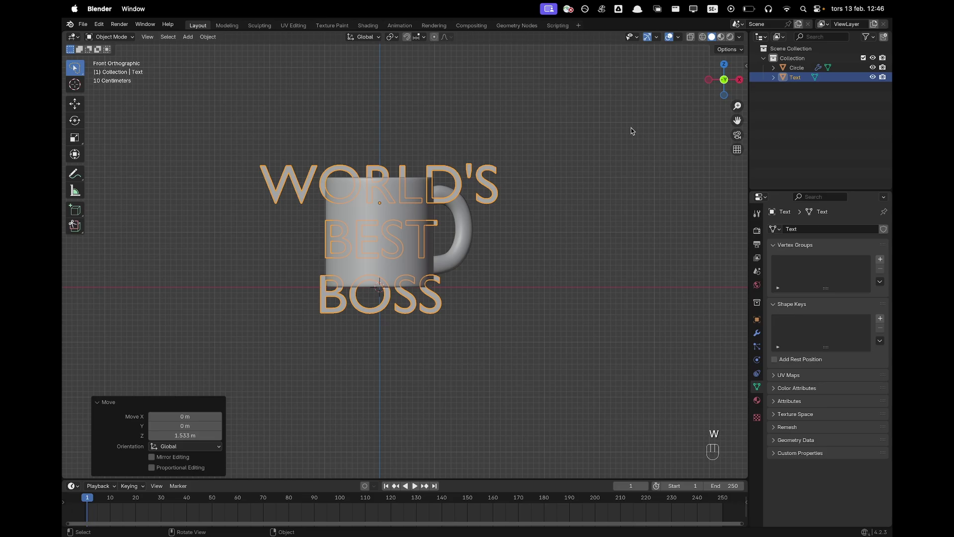
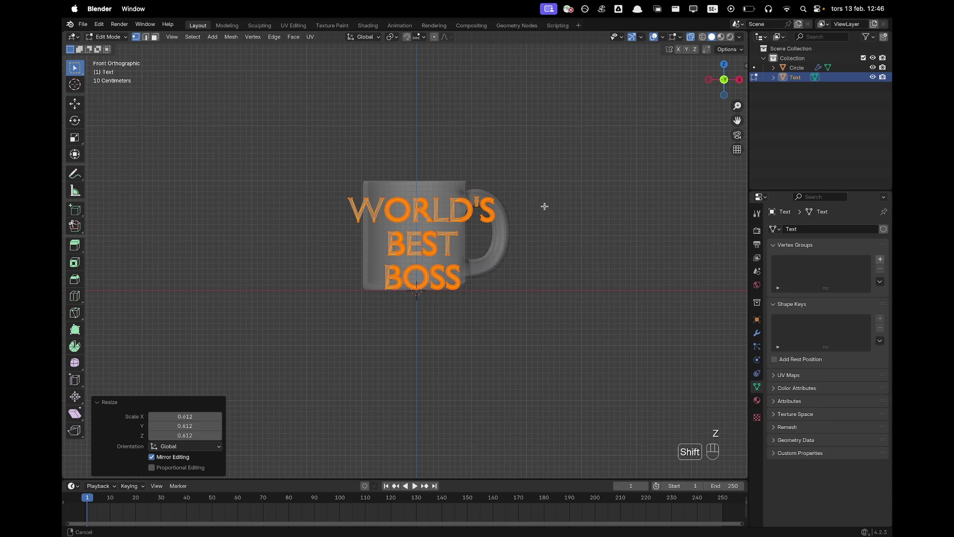
pyautogui.press('s')
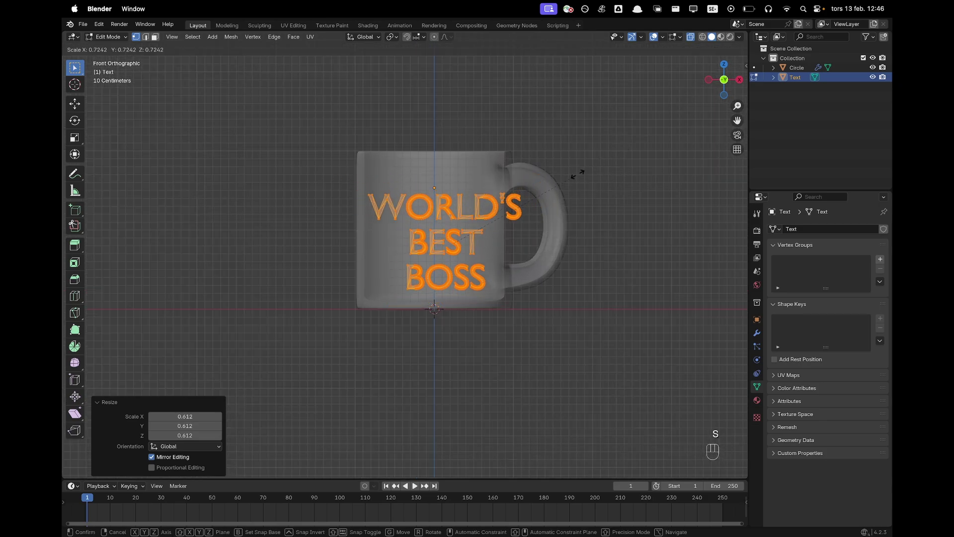
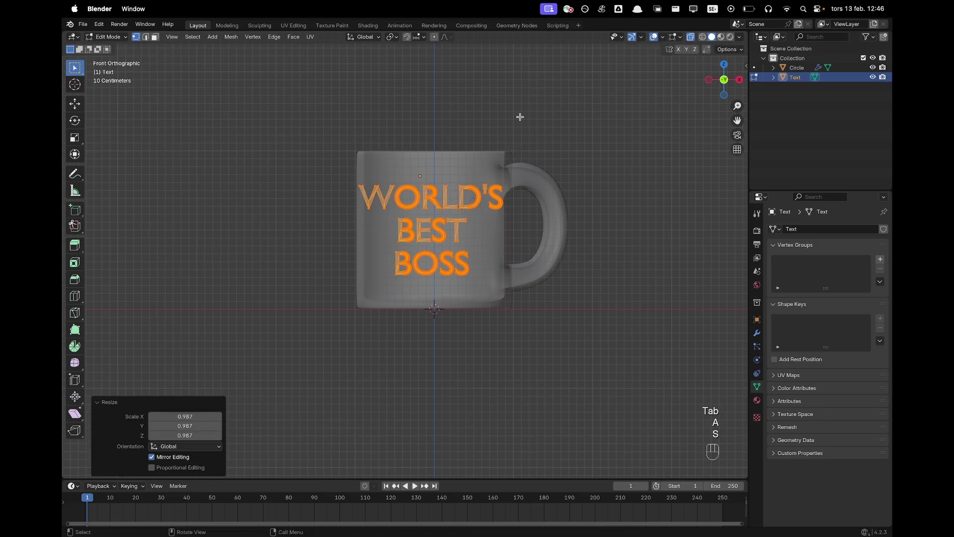
# - Move the lettering along Y to sit just in front of the mug's face, checked from front view in solid shading
pyautogui.press('Tab')
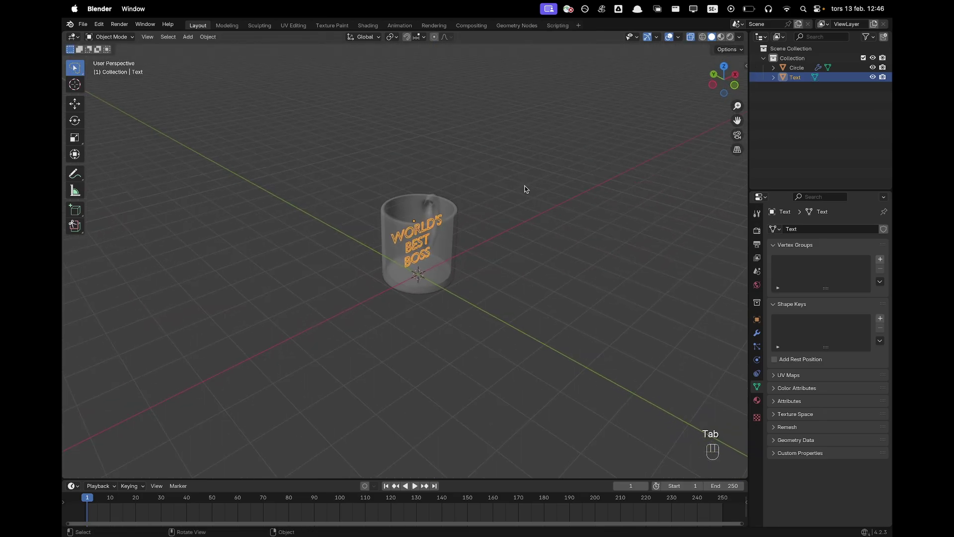
pyautogui.press('g')
pyautogui.press('y')
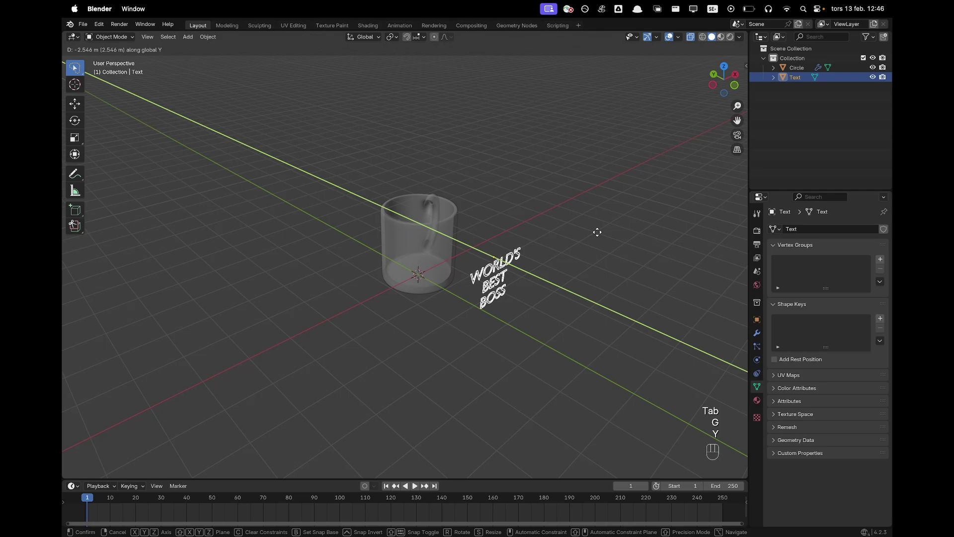
pyautogui.click(588, 227)
pyautogui.press('z')
pyautogui.press('`')
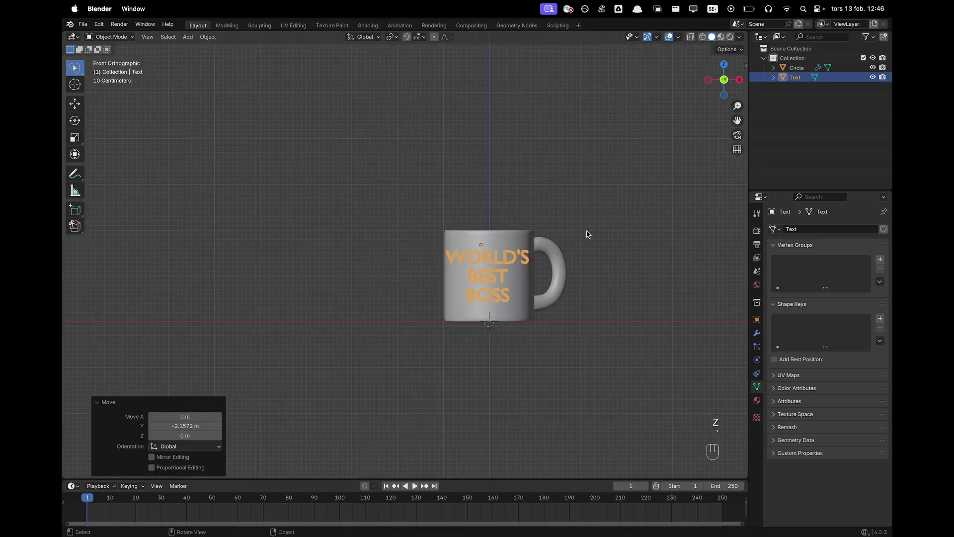
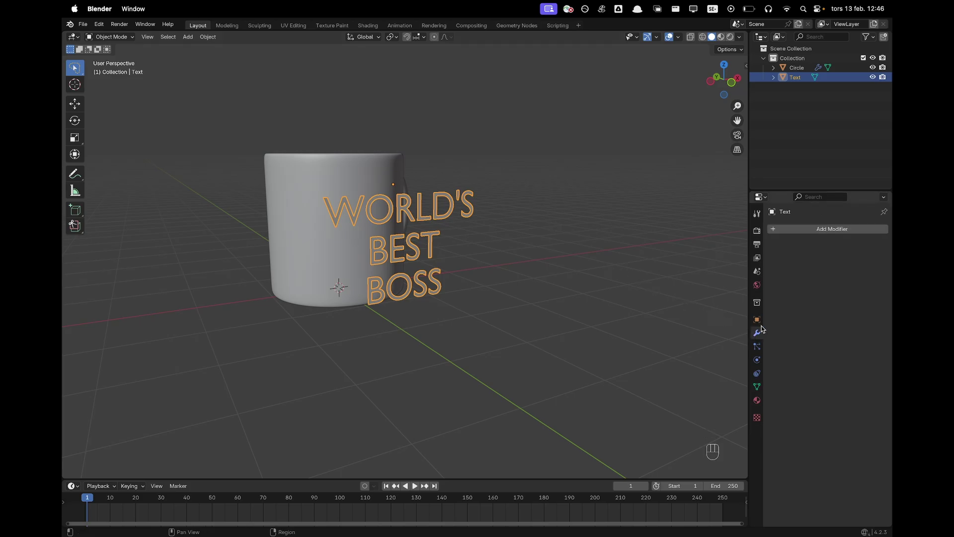
# - Discard a trial Decimate and add Shrinkwrap targeting Circle, Project mode with Negative and Positive
pyautogui.moveTo(810, 233); pyautogui.dragTo(814, 253)
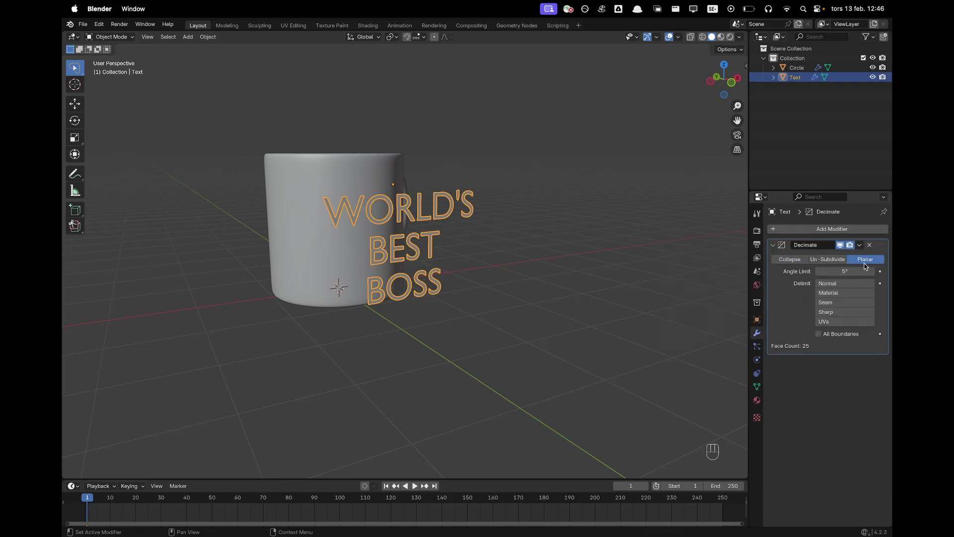
pyautogui.moveTo(862, 242); pyautogui.dragTo(847, 256)
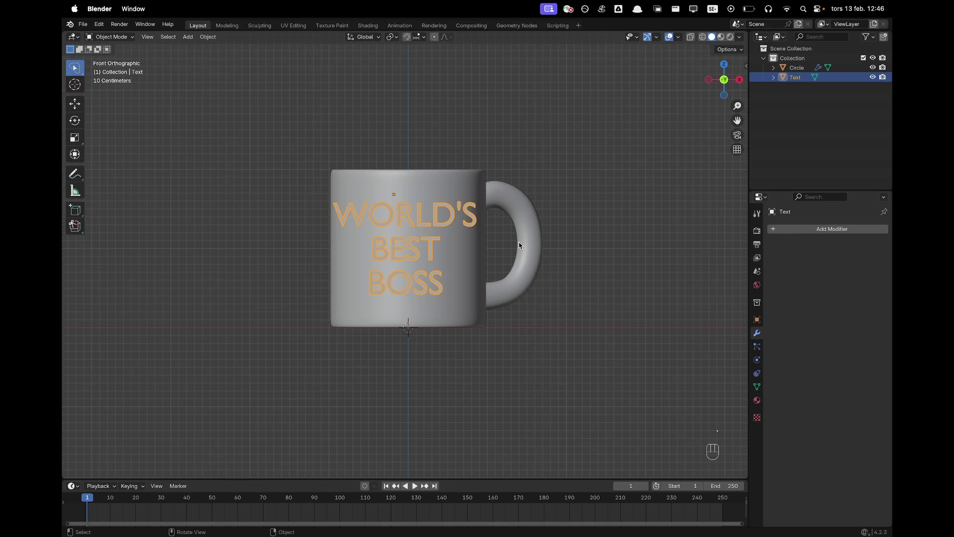
pyautogui.moveTo(807, 231); pyautogui.dragTo(809, 236)
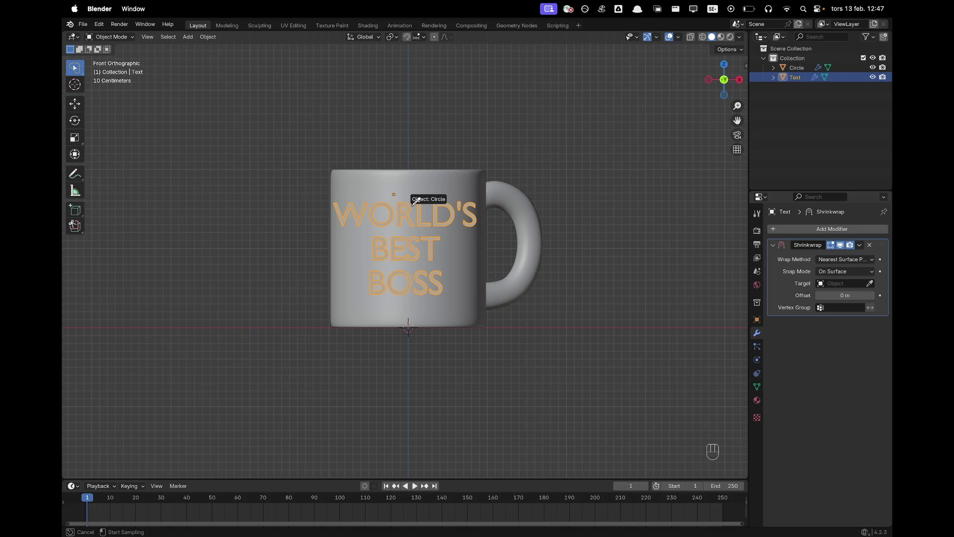
pyautogui.moveTo(849, 259); pyautogui.dragTo(834, 283)
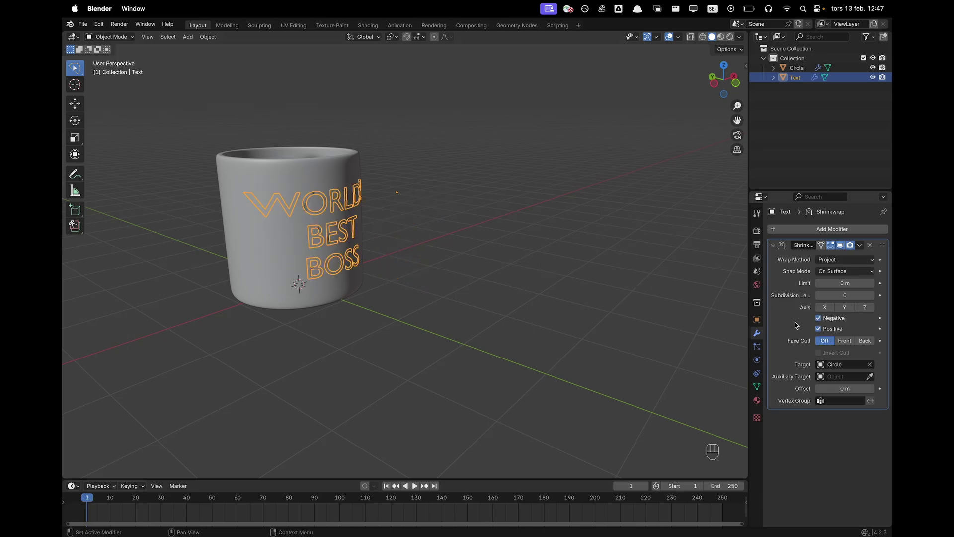
pyautogui.click(823, 331)
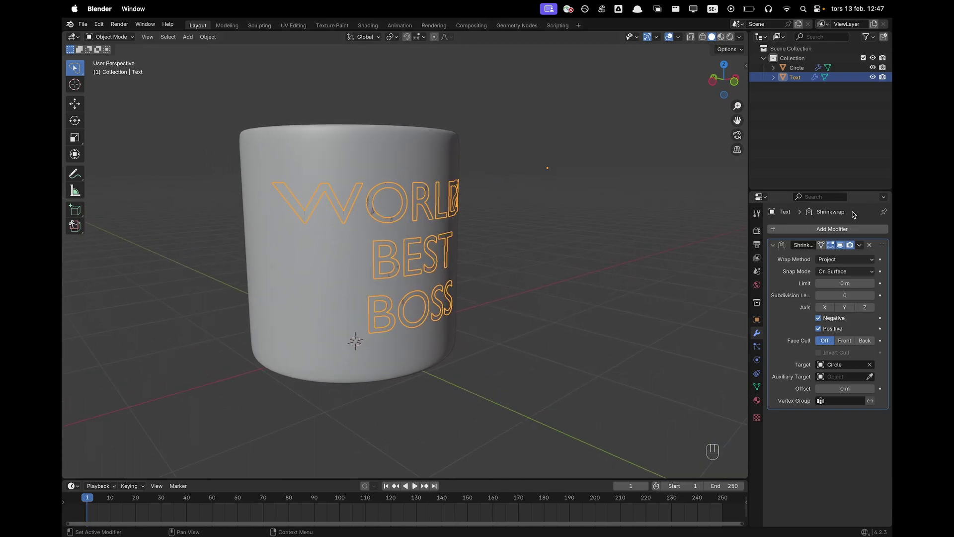
# - Add Solidify to the text with Thickness -0.012 m and Offset -1
pyautogui.moveTo(842, 229); pyautogui.dragTo(843, 230)
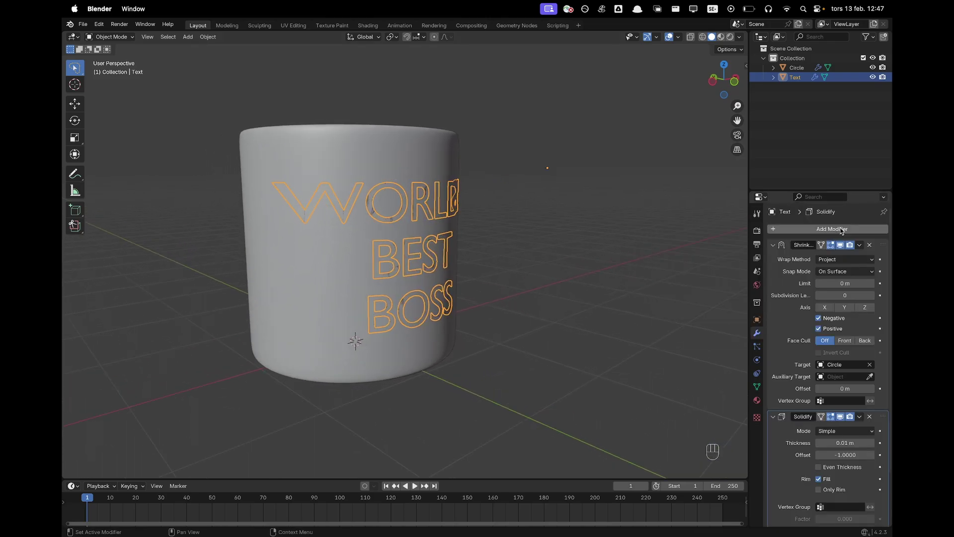
pyautogui.click(530, 219)
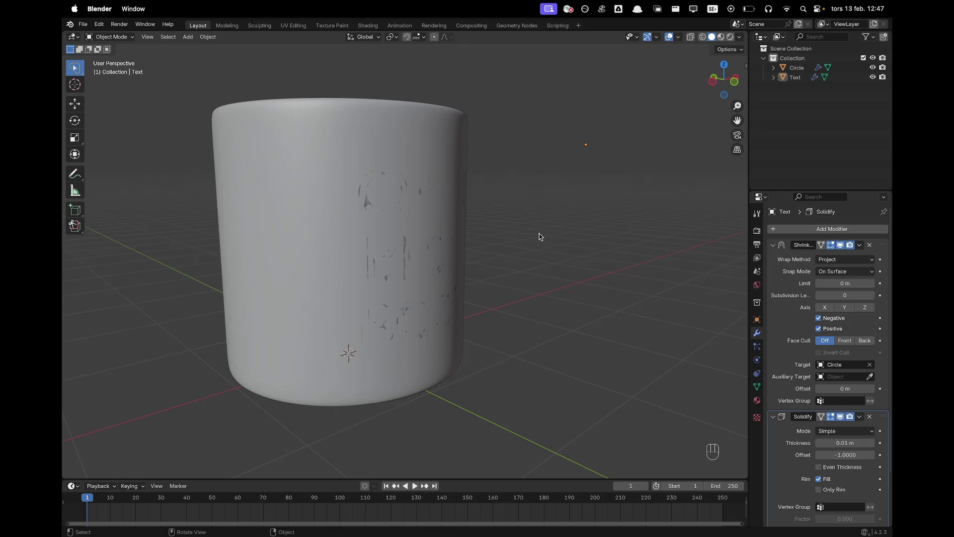
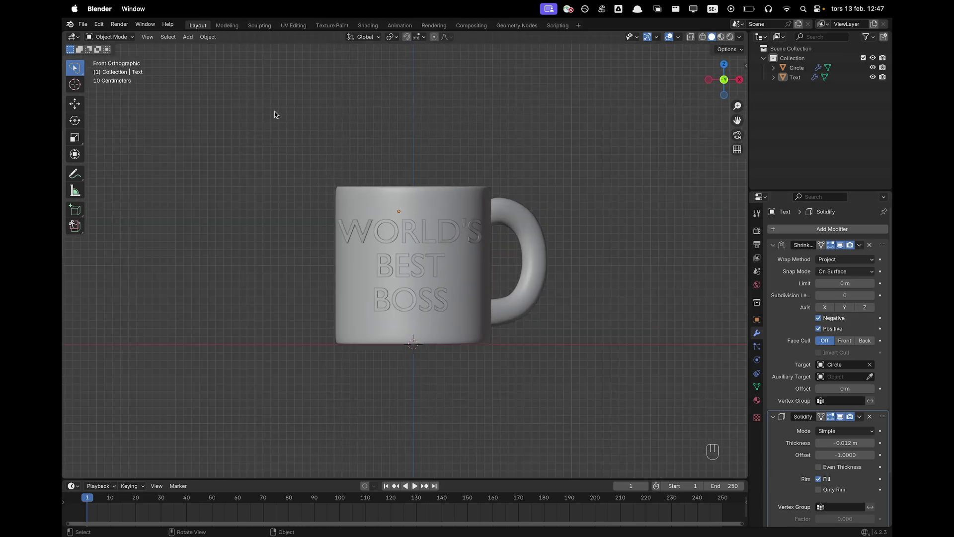
# - Rotate mug and lettering about 17°, trackball-tip them toward the viewer, and move them lower
pyautogui.press('a')
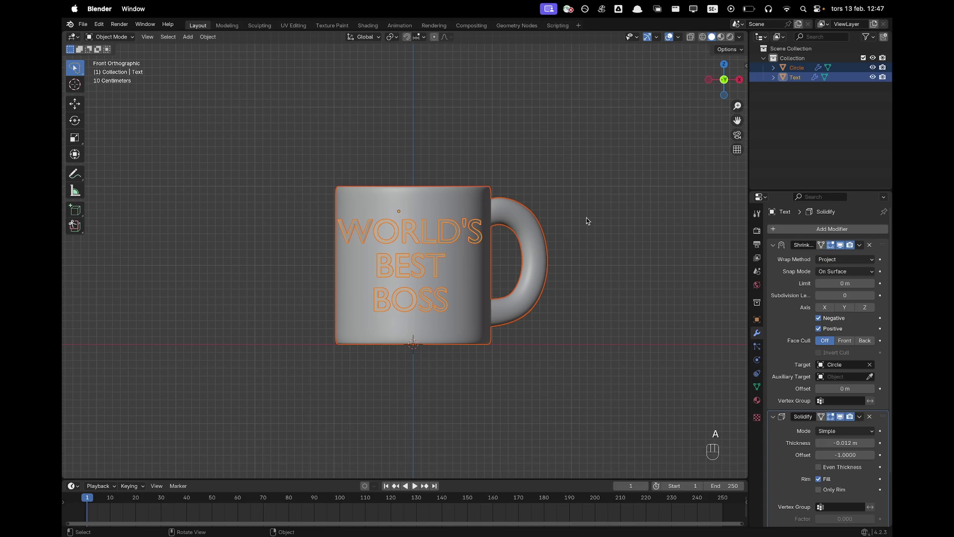
pyautogui.press('r')
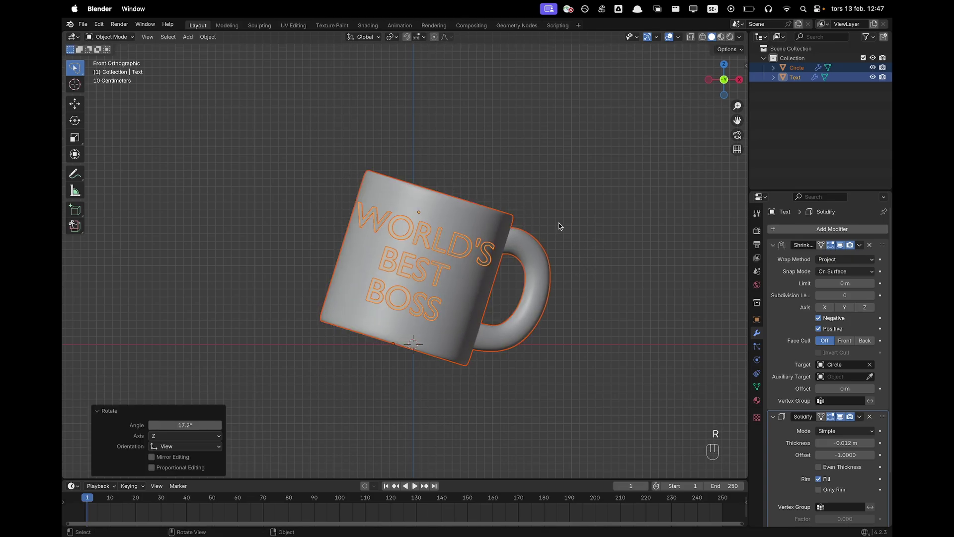
pyautogui.press('r')
pyautogui.press('r')
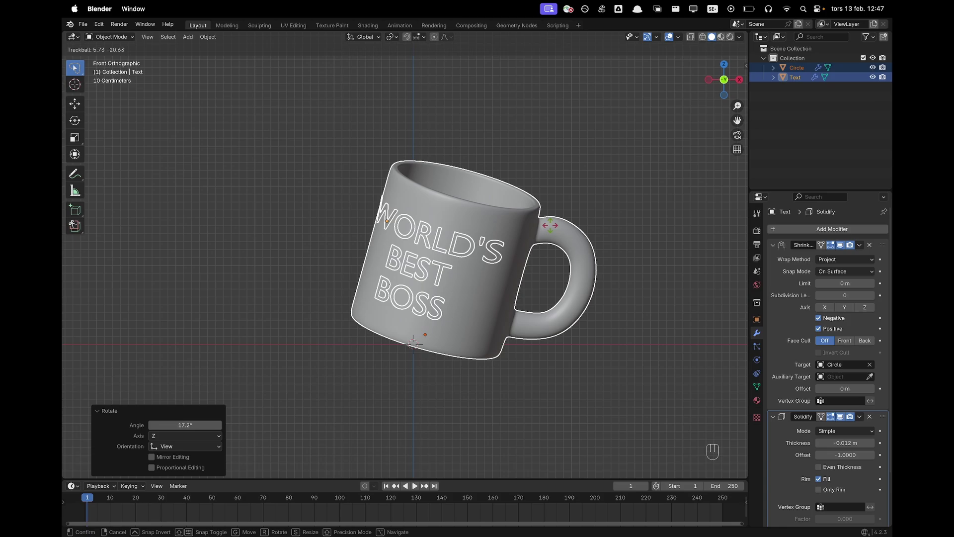
pyautogui.click(554, 227)
pyautogui.press('g')
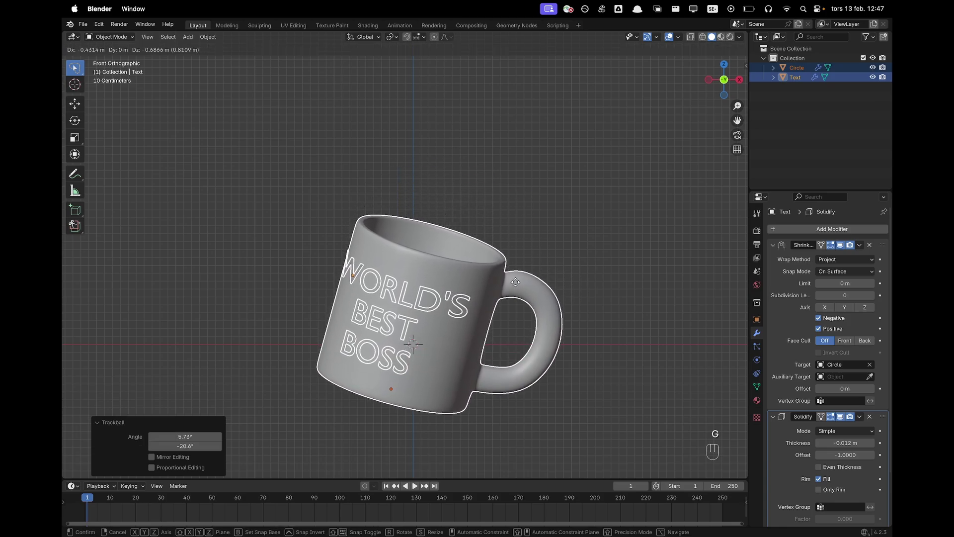
# - Add a camera, look through it and pull it back along its depth axis so the mug fits
pyautogui.click(519, 286)
pyautogui.press('shift+a')
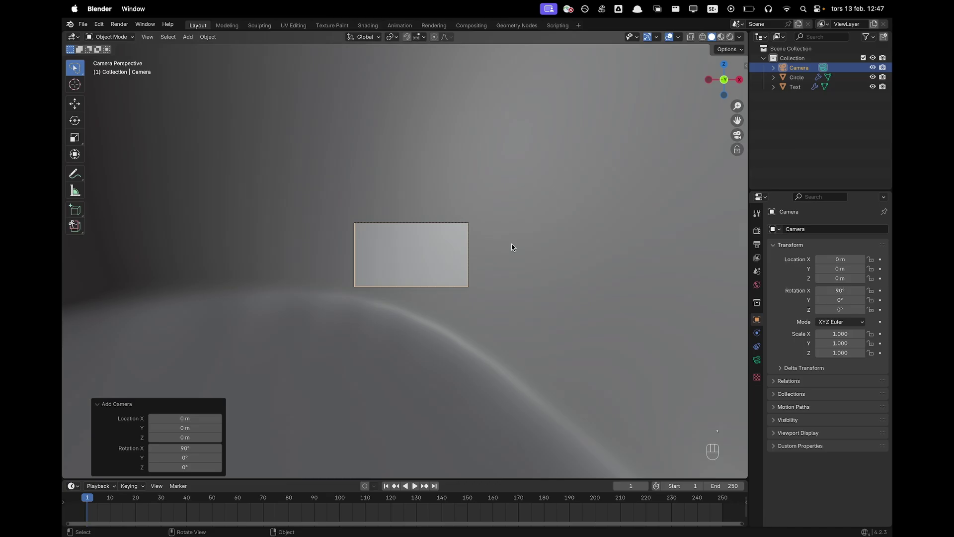
pyautogui.press('g')
pyautogui.press('z')
pyautogui.press('z')
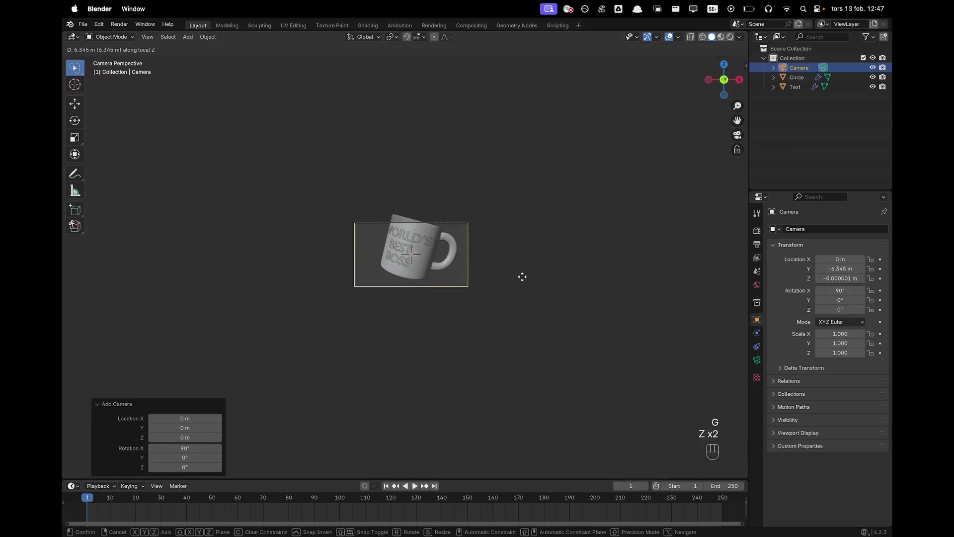
pyautogui.click(527, 282)
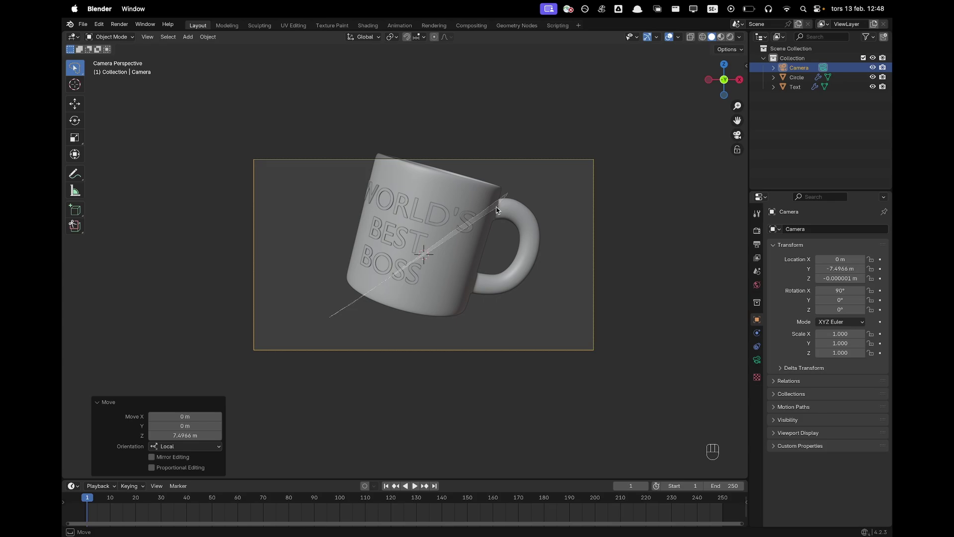
pyautogui.press('w')
# - Re-tilt the mug and lettering with a trackball rotation to suit the camera view
pyautogui.click(349, 303)
pyautogui.click(378, 282)
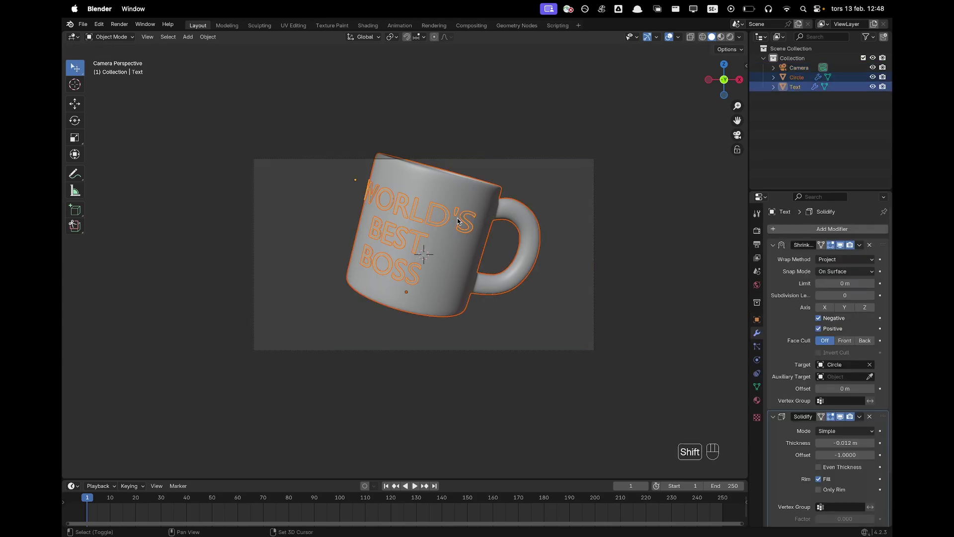
pyautogui.press('g')
pyautogui.click(583, 200)
pyautogui.press('r')
pyautogui.press('r')
pyautogui.press('g')
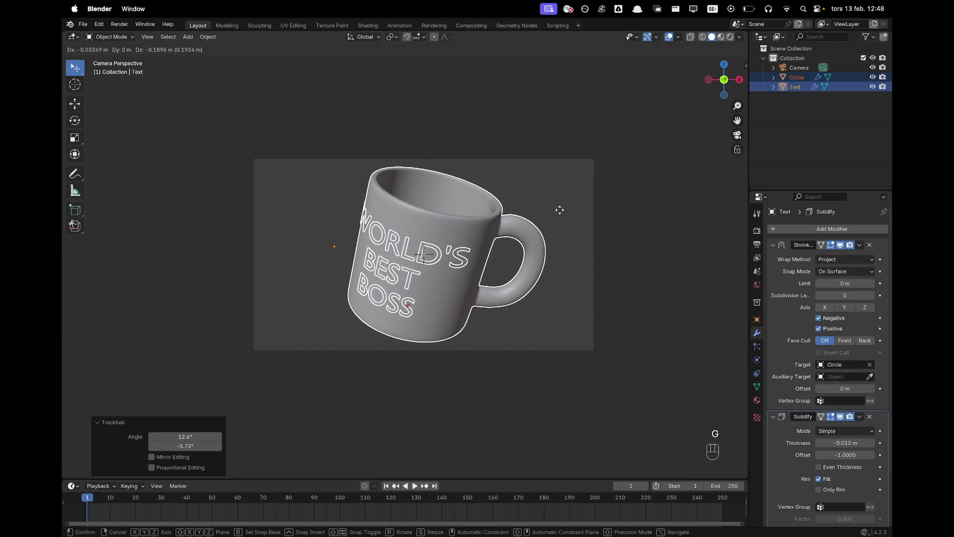
pyautogui.click(563, 213)
# - Back the camera farther away along its own depth axis to frame the mug
pyautogui.click(596, 212)
pyautogui.press('g')
pyautogui.press('z')
pyautogui.press('z')
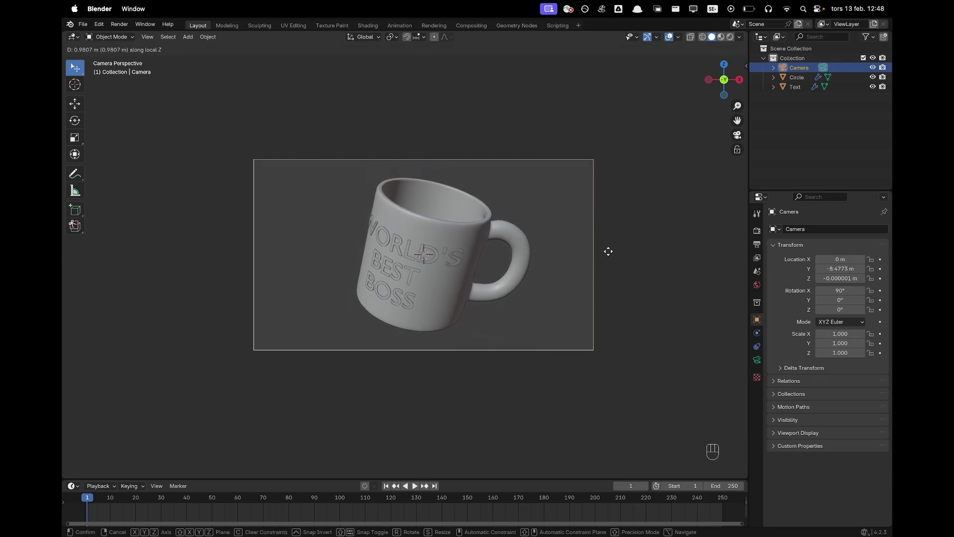
pyautogui.click(651, 248)
# - Add a plane, stand it upright with X 90°, push it back along Y and scale it to about 4.56
pyautogui.press('shift+a')
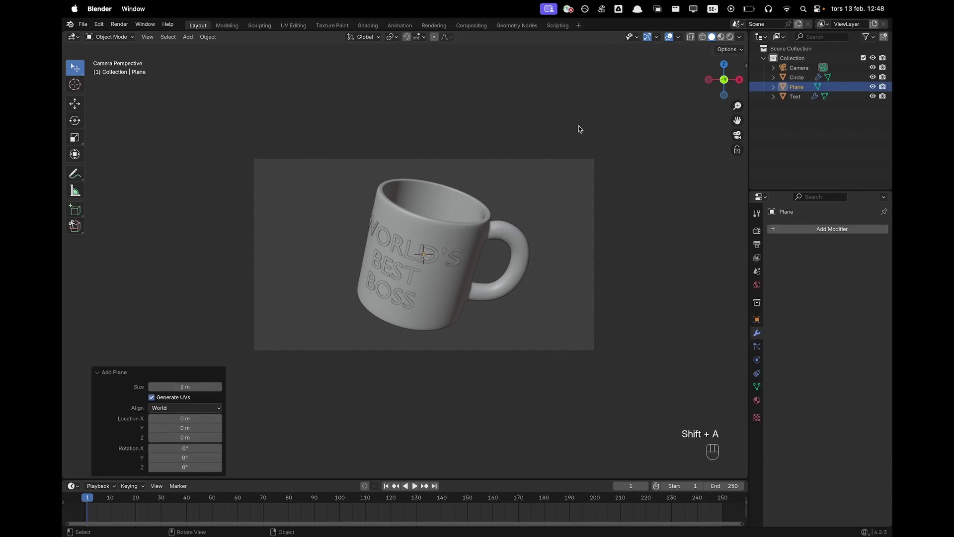
pyautogui.press('r')
pyautogui.press('x')
pyautogui.press('9')
pyautogui.press('0')
pyautogui.press('Return')
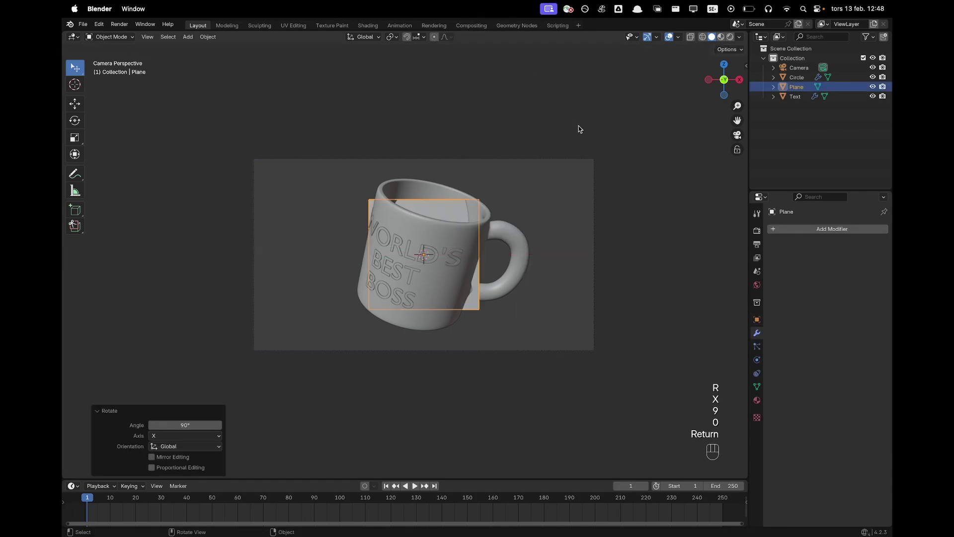
pyautogui.press('g')
pyautogui.press('y')
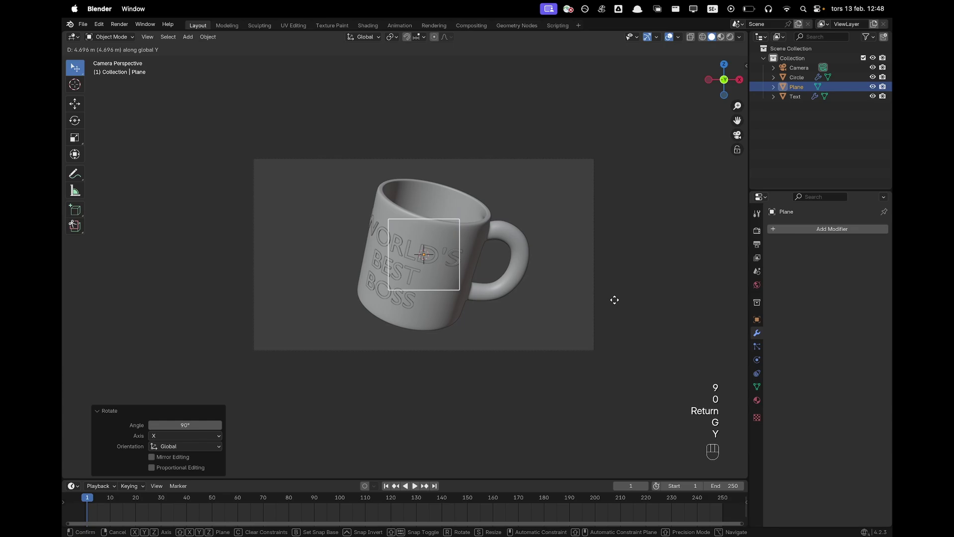
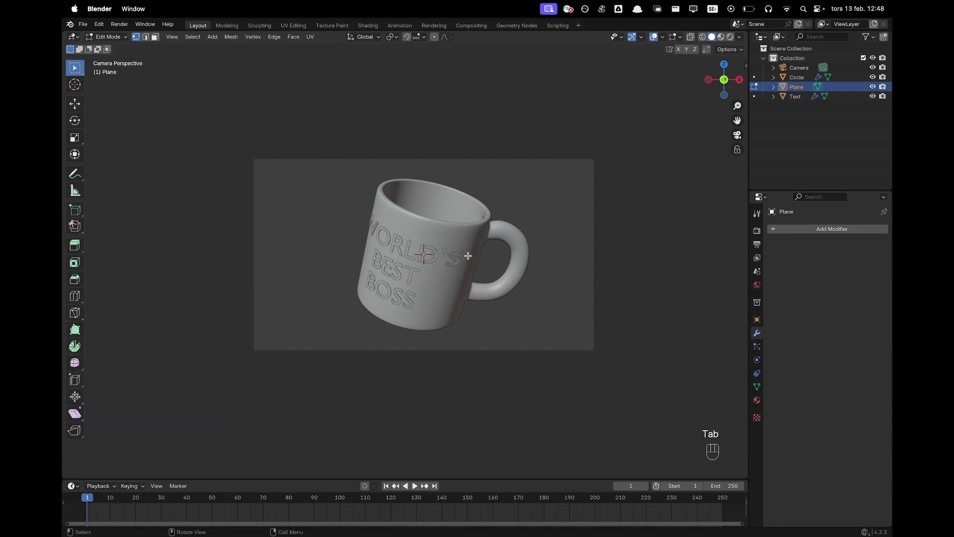
pyautogui.press('a')
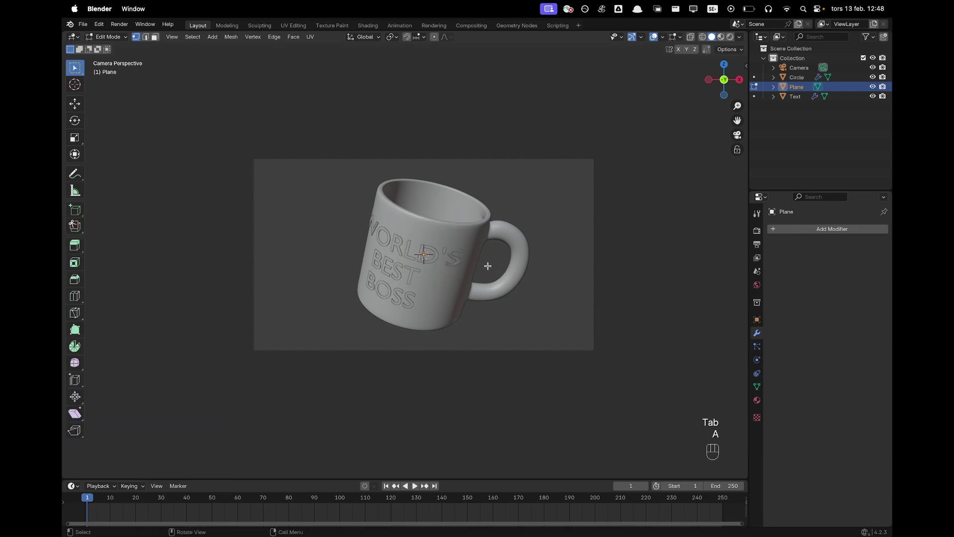
pyautogui.press('s')
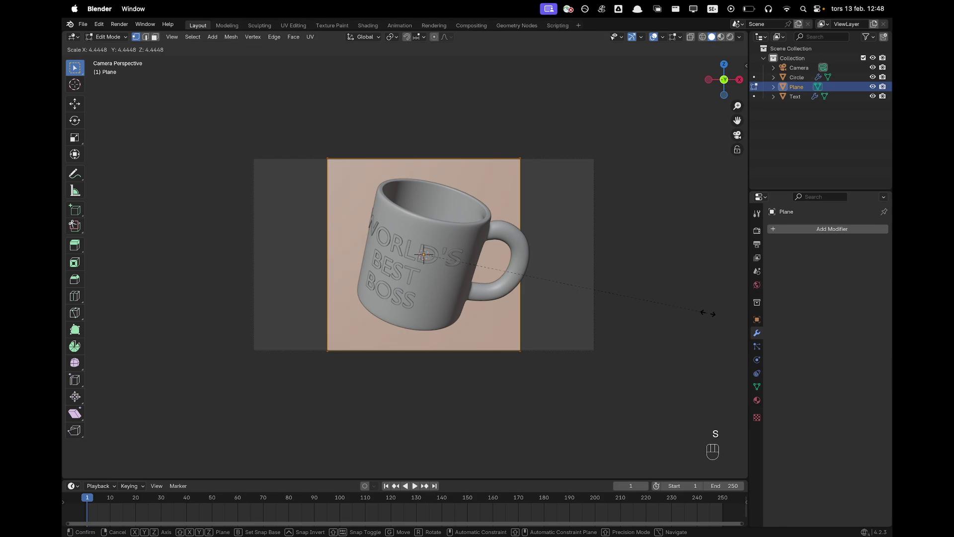
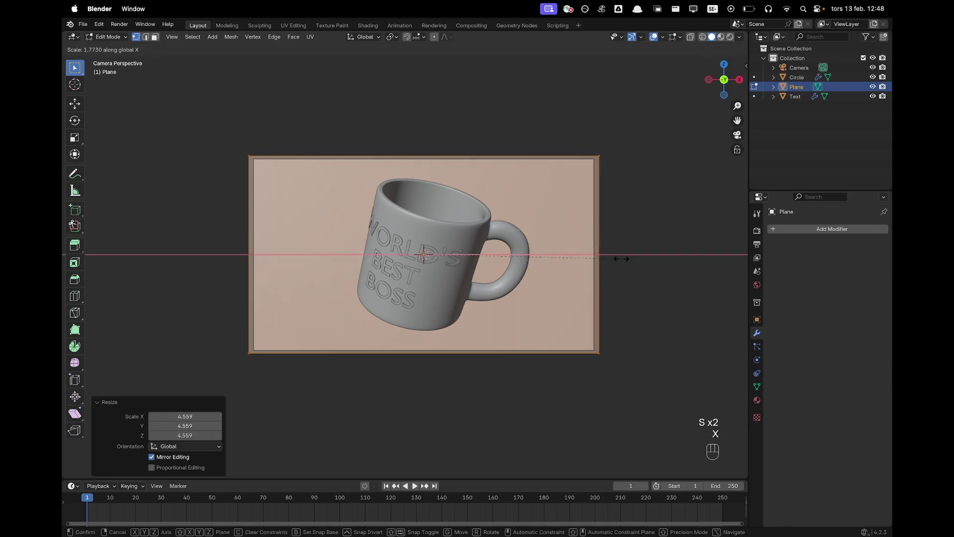
# - Give the mug a new white material with lowered Roughness for a glossy finish
pyautogui.press('Tab')
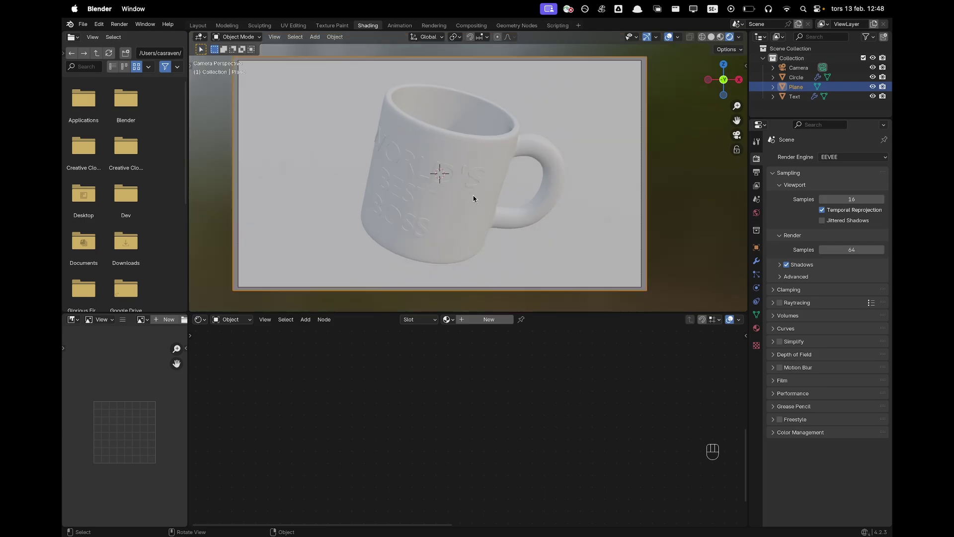
pyautogui.click(502, 232)
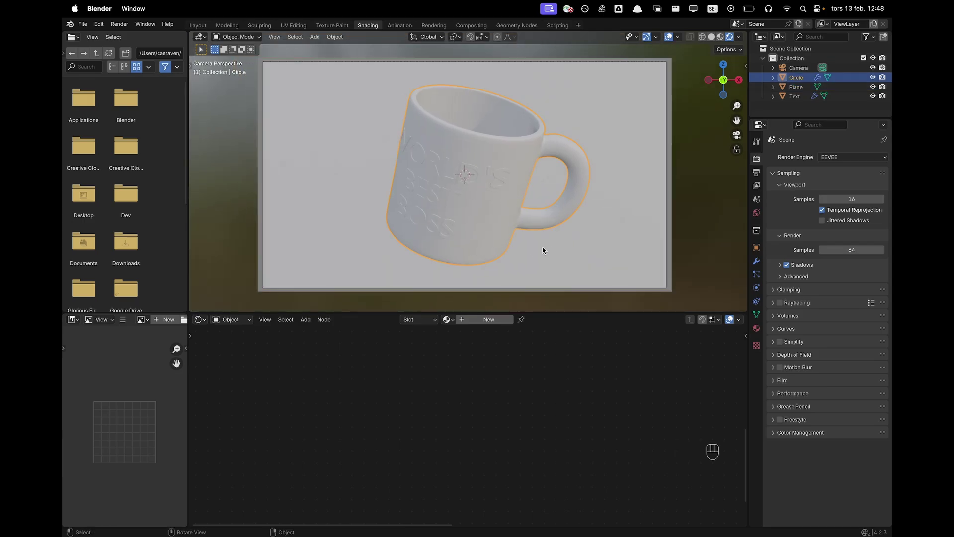
pyautogui.click(480, 321)
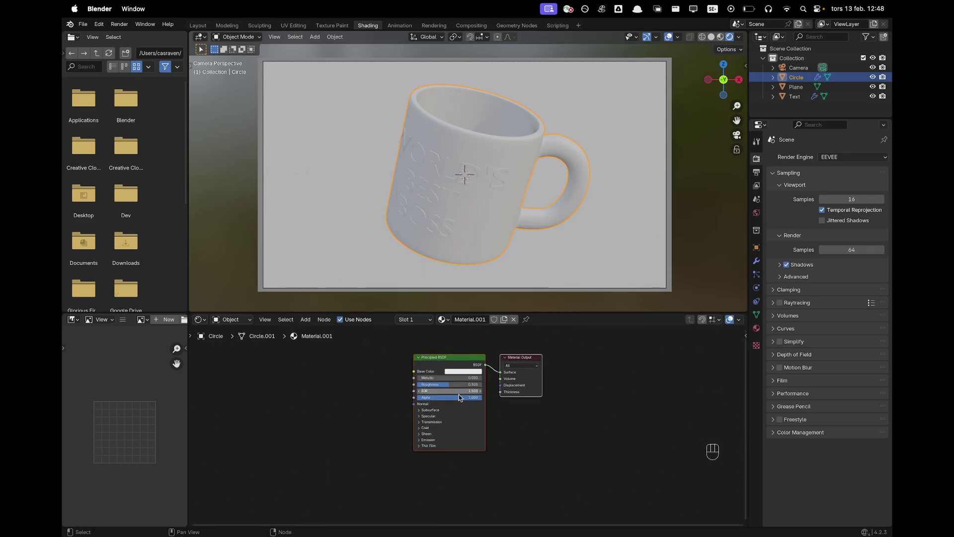
pyautogui.moveTo(457, 365); pyautogui.dragTo(456, 364)
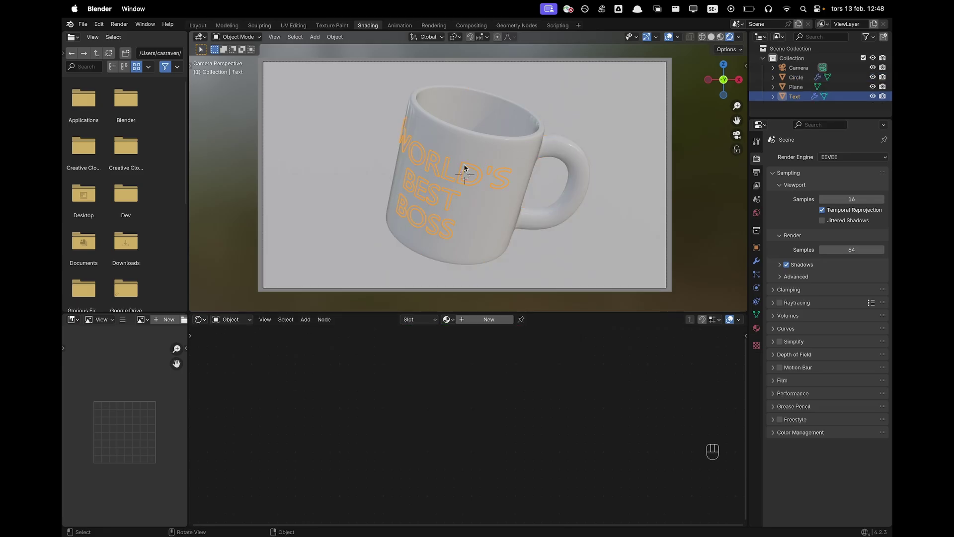
# - Give the lettering a black material and the backdrop plane a pale blue one
pyautogui.click(489, 147)
pyautogui.press('super+l')
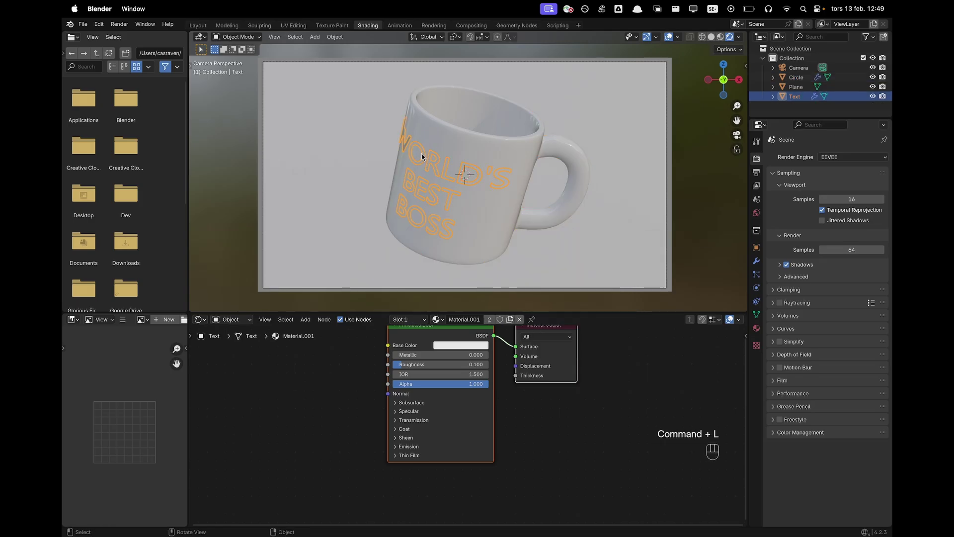
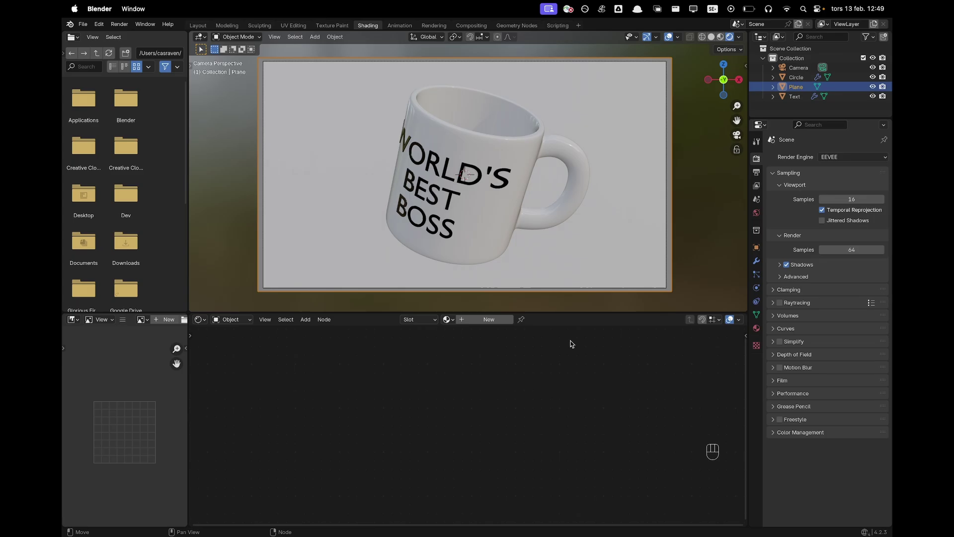
pyautogui.click(495, 322)
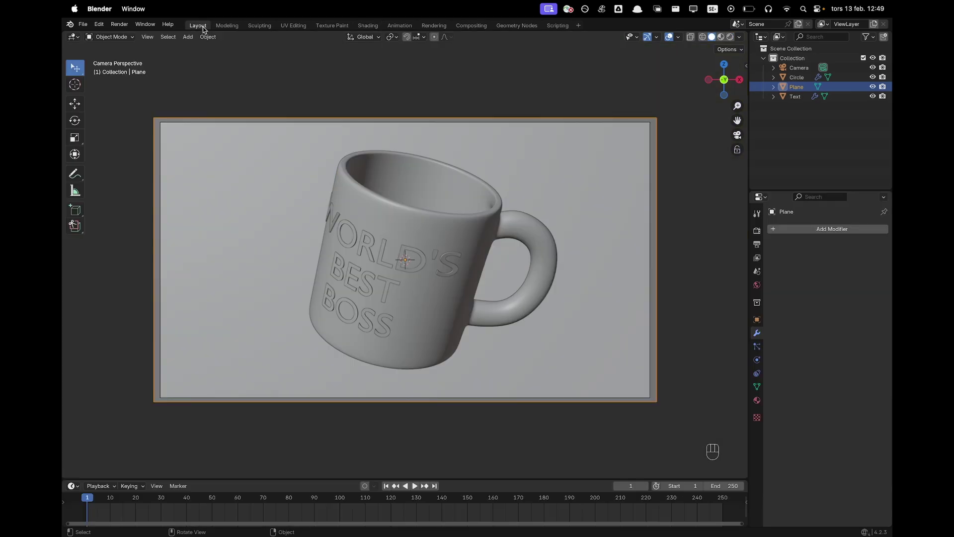
# - Switch the viewport to Rendered shading and add a disc-shaped area light above the mug
pyautogui.press('z')
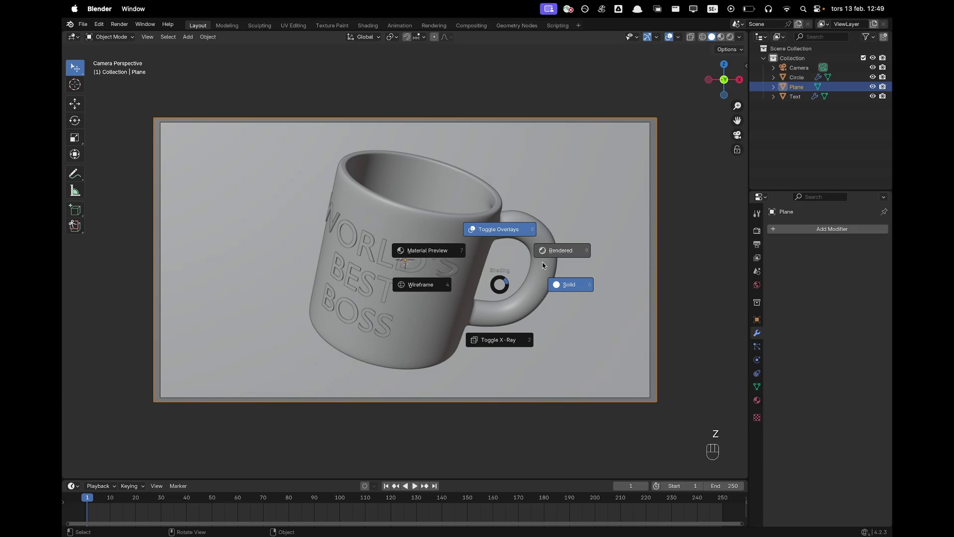
pyautogui.press('shift+a')
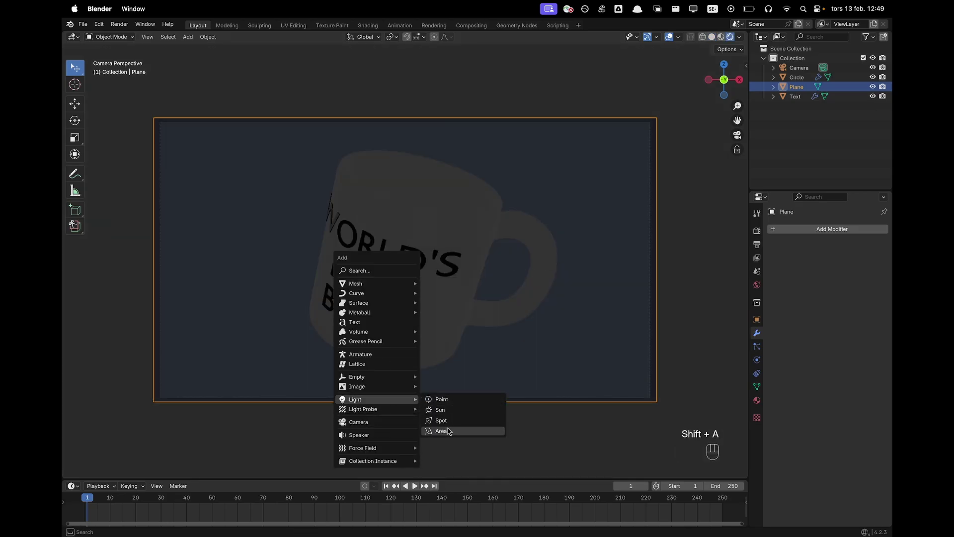
pyautogui.press('g')
pyautogui.press('z')
pyautogui.click(475, 184)
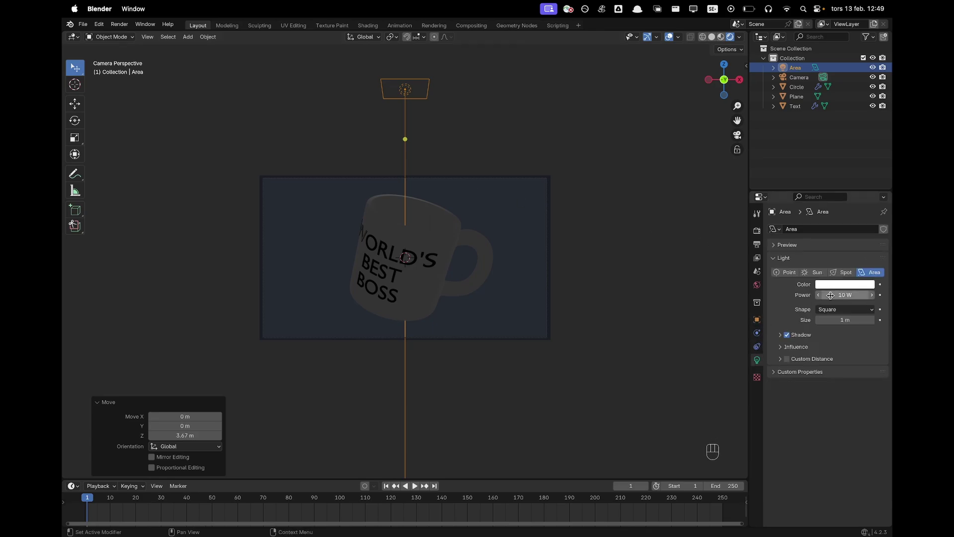
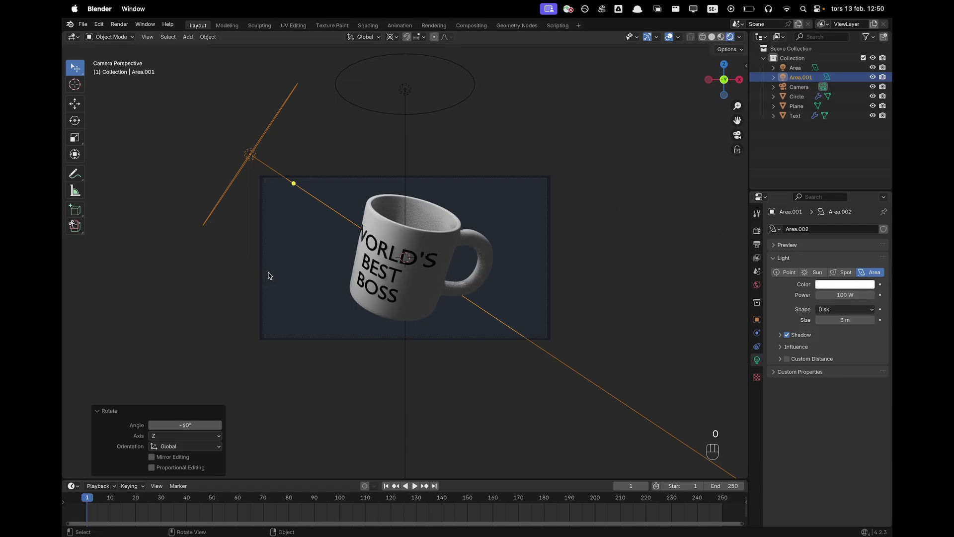
# - Duplicate the light, rotate the copy 120° around Z and tilt it toward the mug on its local X
pyautogui.press('shift+d')
pyautogui.press('r')
pyautogui.press('z')
pyautogui.press('1')
pyautogui.press('2')
pyautogui.press('0')
pyautogui.press('Return')
pyautogui.press('r')
pyautogui.press('x')
pyautogui.press('x')
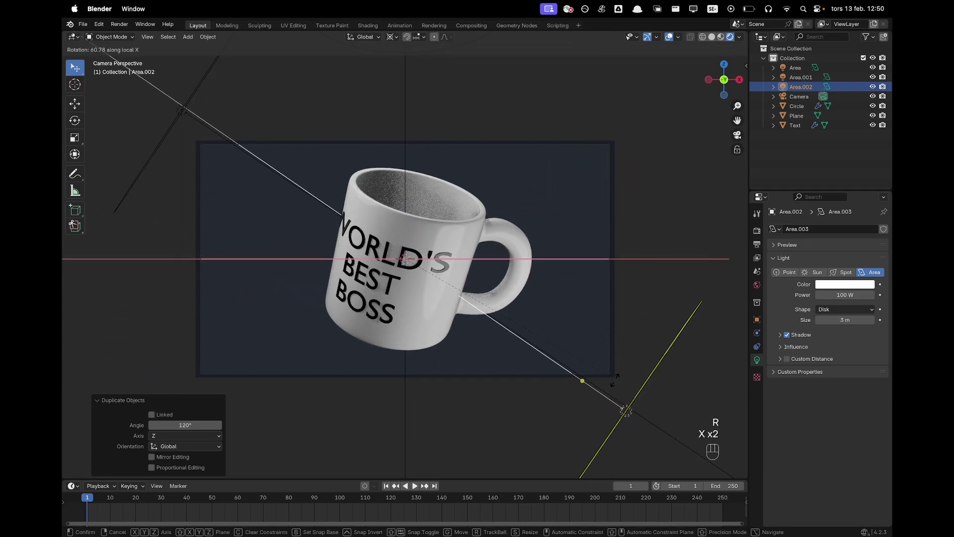
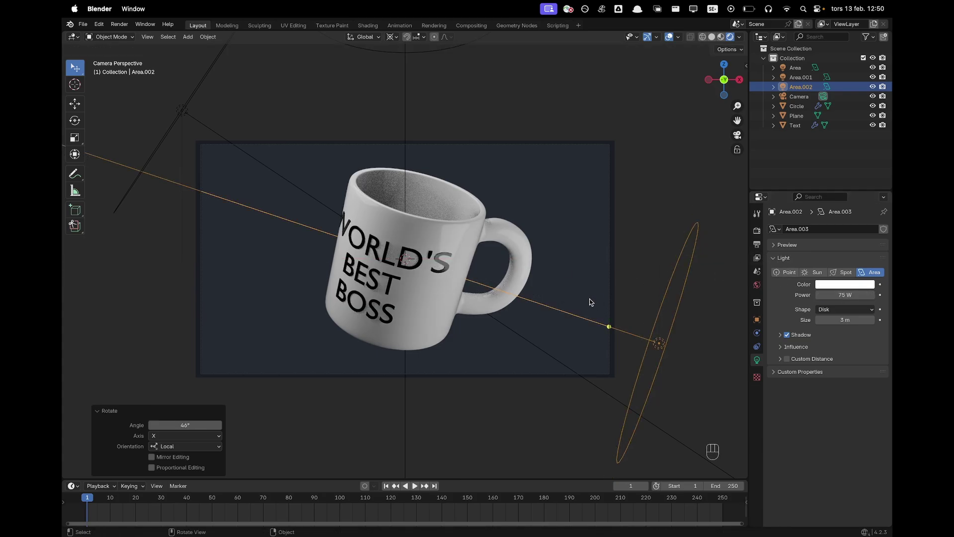
# - Slide the side light outward along its own depth axis
pyautogui.press('g')
pyautogui.press('z')
pyautogui.press('z')
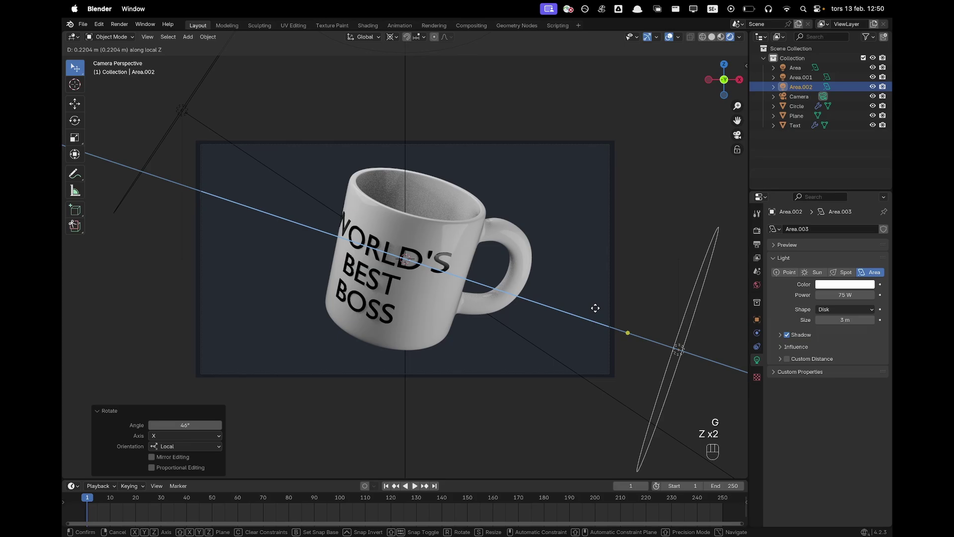
pyautogui.click(598, 309)
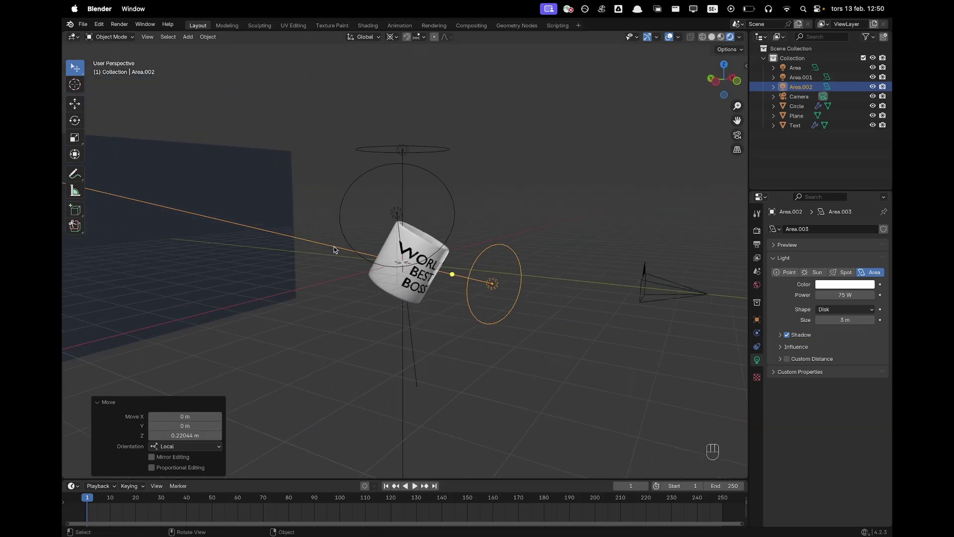
# - Add a fourth area light, rotate it X 90° and move it about 10 m along Y toward the backdrop
pyautogui.press('shift+a')
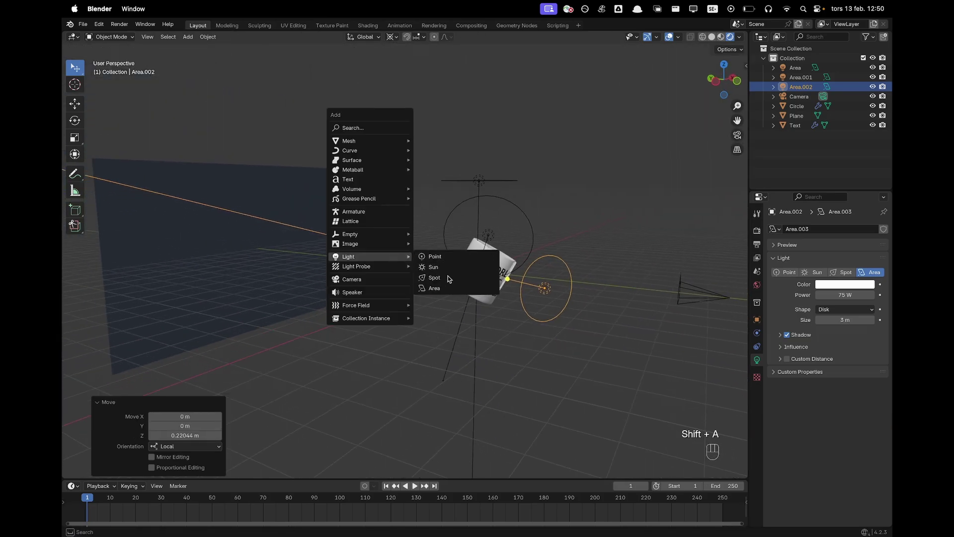
pyautogui.press('r')
pyautogui.press('x')
pyautogui.press('9')
pyautogui.press('0')
pyautogui.press('Return')
pyautogui.press('g')
pyautogui.press('y')
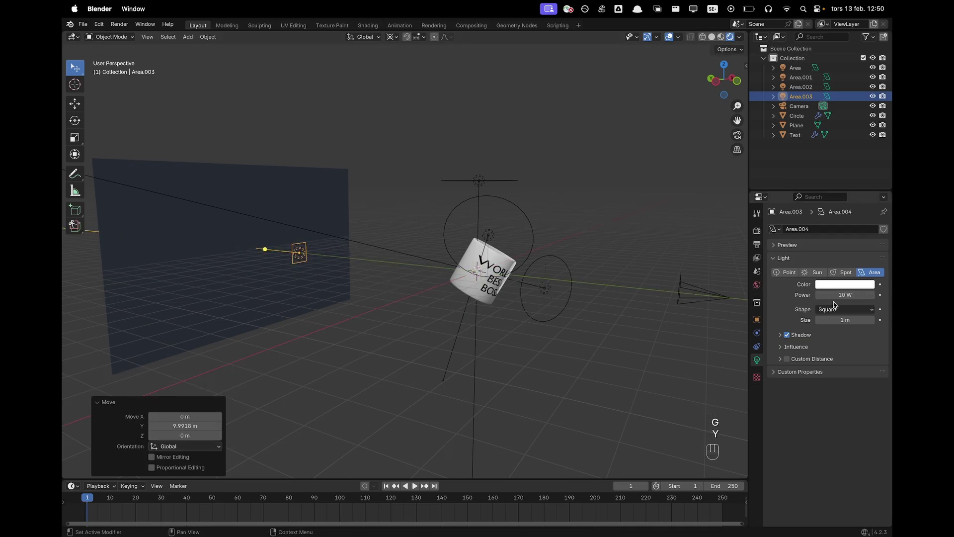
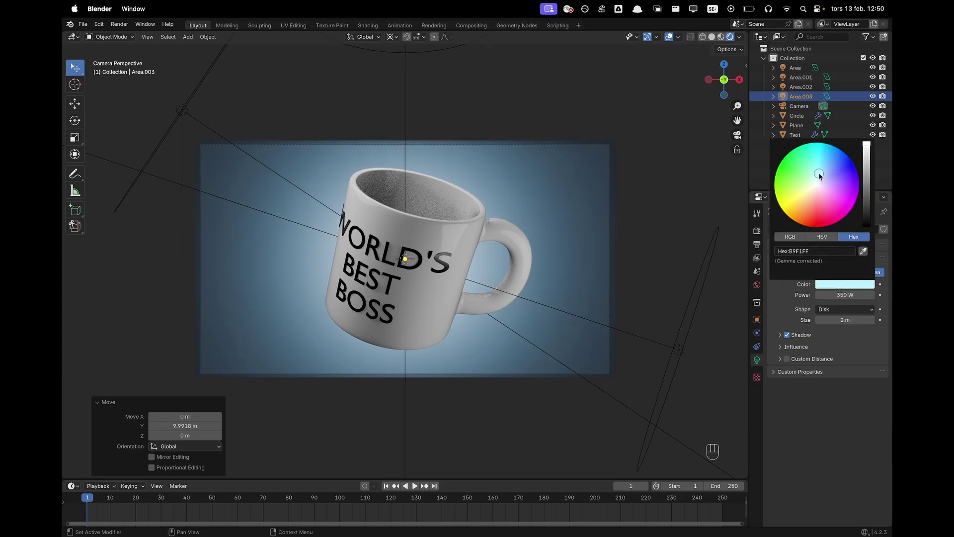
# - Tint the world background colour a soft grey-blue via its hex value
pyautogui.click(676, 180)
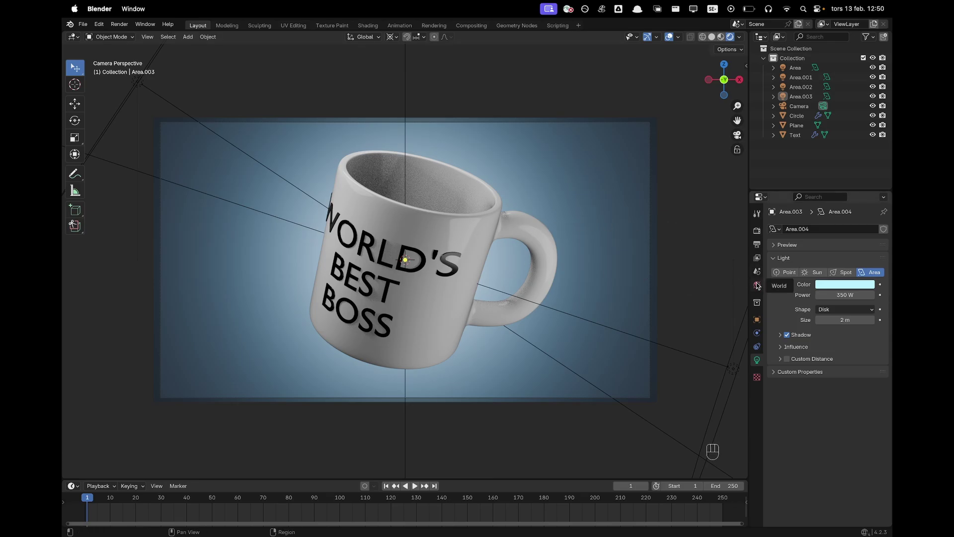
pyautogui.click(840, 291)
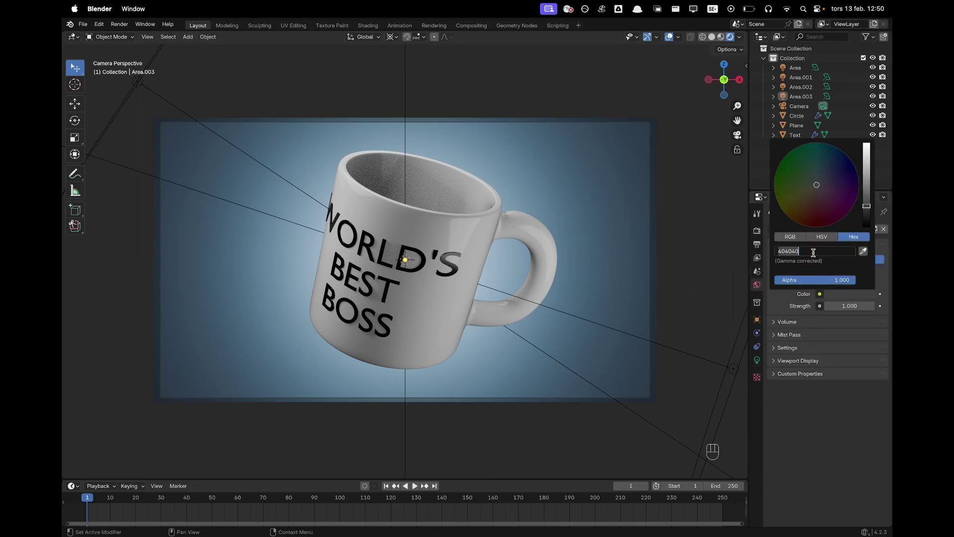
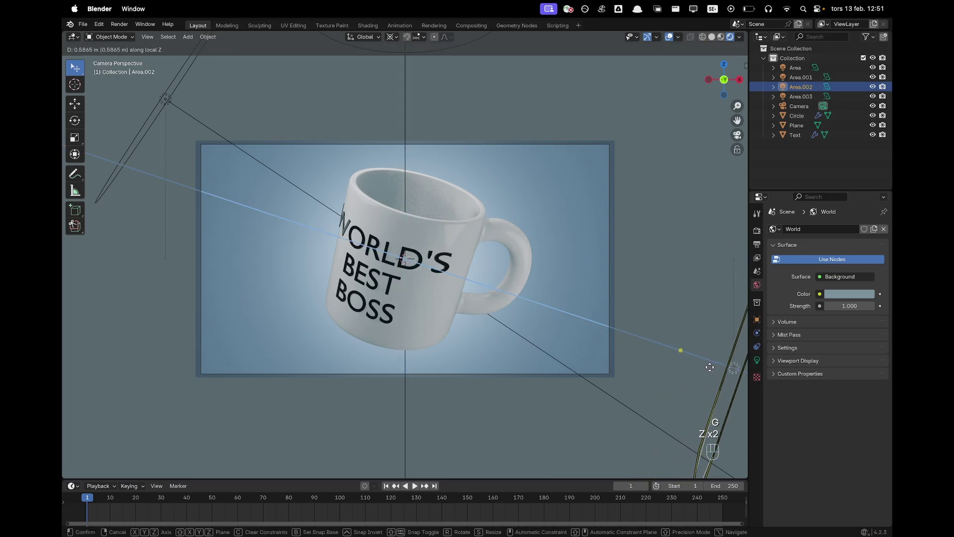
# - Set Color Management Look to Medium High Contrast in the render settings
pyautogui.click(694, 300)
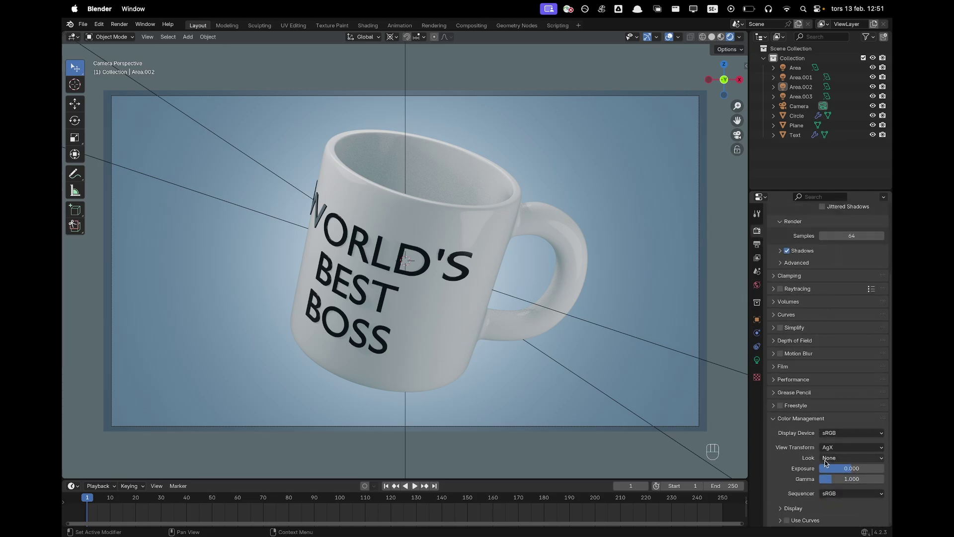
pyautogui.moveTo(839, 460); pyautogui.dragTo(832, 406)
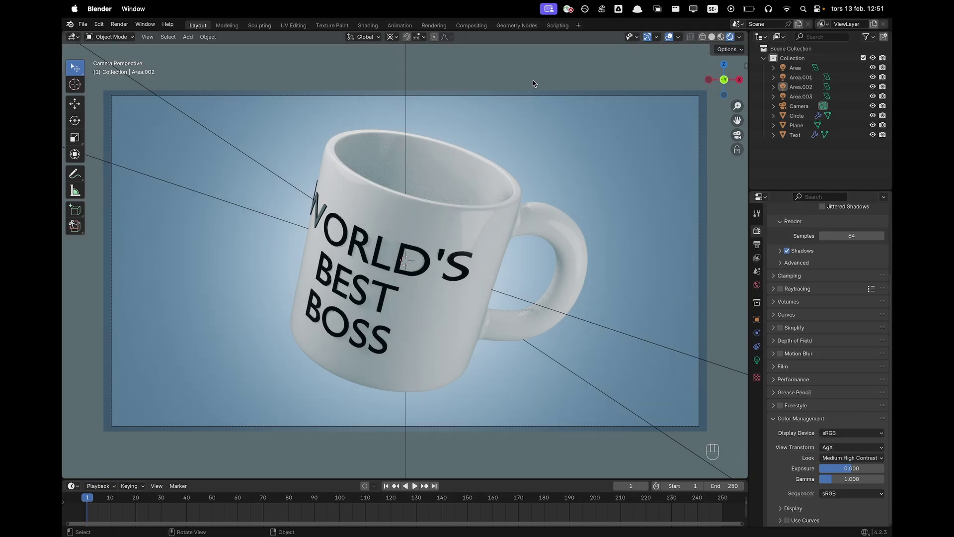